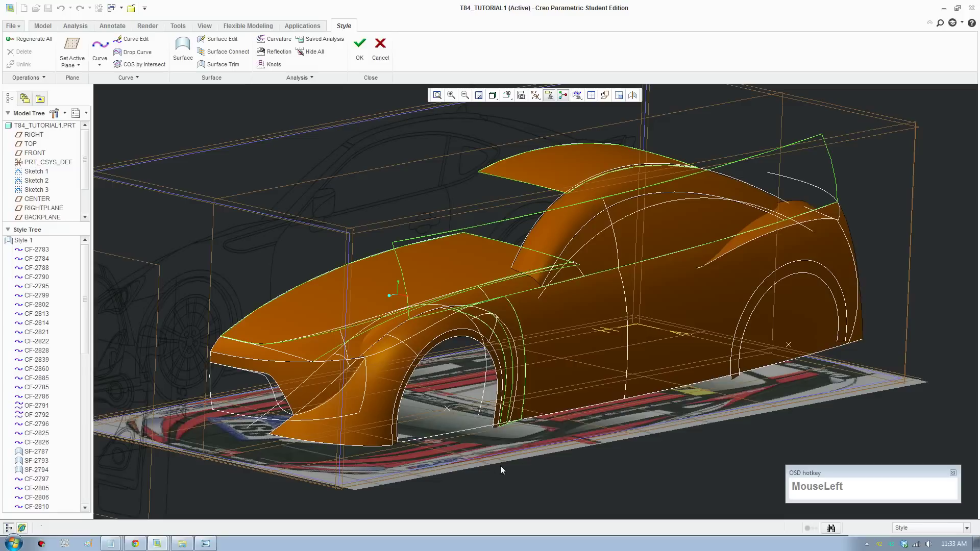
- Select lower intake outline curve CF-2895 and Ctrl-drag it to start a Style Copy
{"action": "scroll", "scroll_direction": "down", "scroll_amount": 3}
{"action": "scroll", "scroll_direction": "up", "scroll_amount": 3}
{"action": "middle_click", "coordinate": [465, 451]}
{"action": "middle_click", "coordinate": [486, 404]}
{"action": "scroll", "scroll_direction": "down", "scroll_amount": 3}
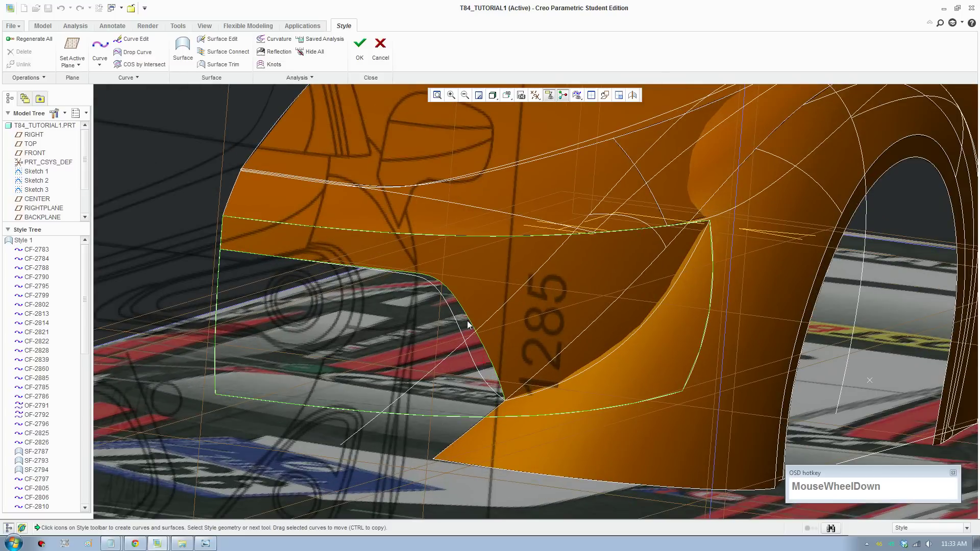
{"action": "scroll", "scroll_direction": "up", "scroll_amount": 3}
{"action": "scroll", "scroll_direction": "down", "scroll_amount": 3}
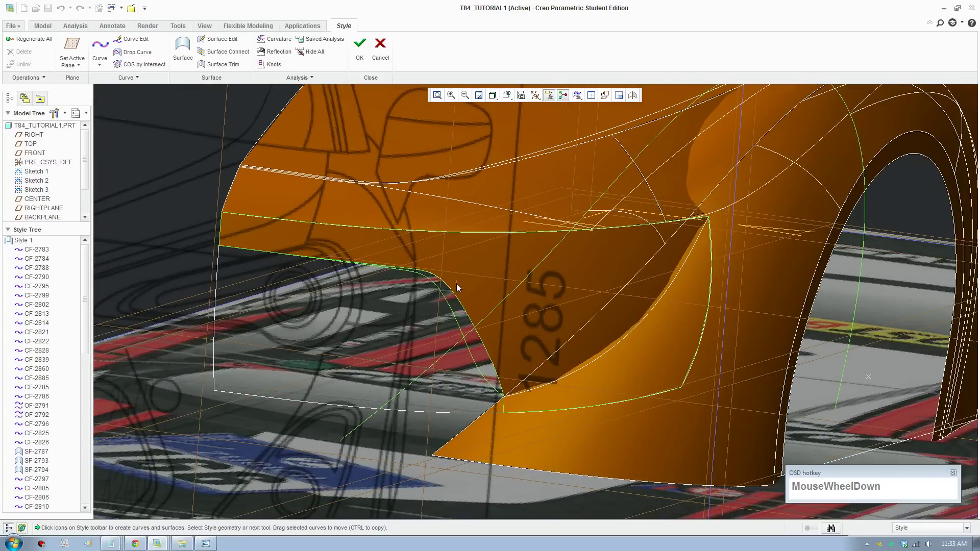
{"action": "left_click", "coordinate": [448, 307]}
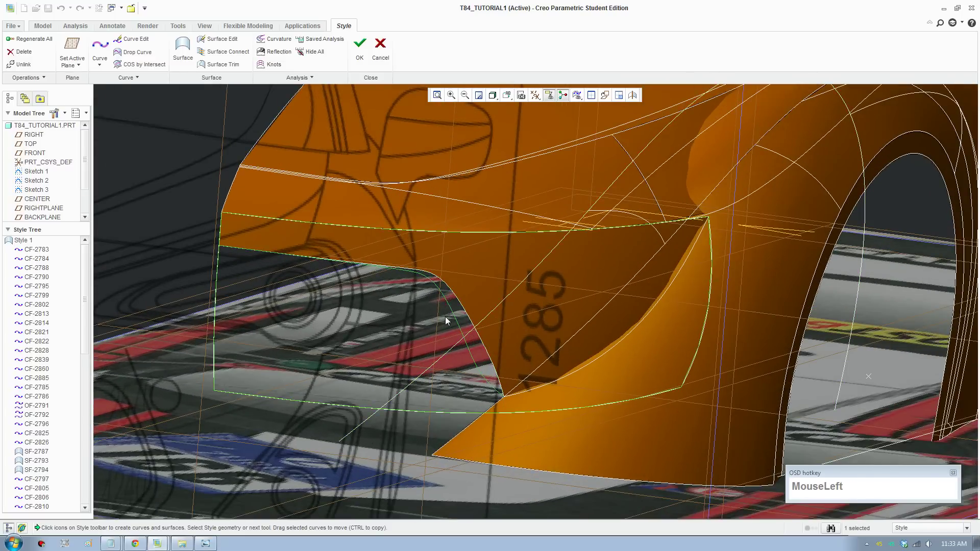
{"action": "scroll", "scroll_direction": "up", "scroll_amount": 3}
{"action": "left_click_drag", "start_coordinate": [428, 334], "coordinate": [431, 336]}
{"action": "scroll", "scroll_direction": "down", "scroll_amount": 3}
- Confirm the copy as new curve CF-2906 and switch to the four-view layout on the intake
{"action": "left_click", "coordinate": [135, 84]}
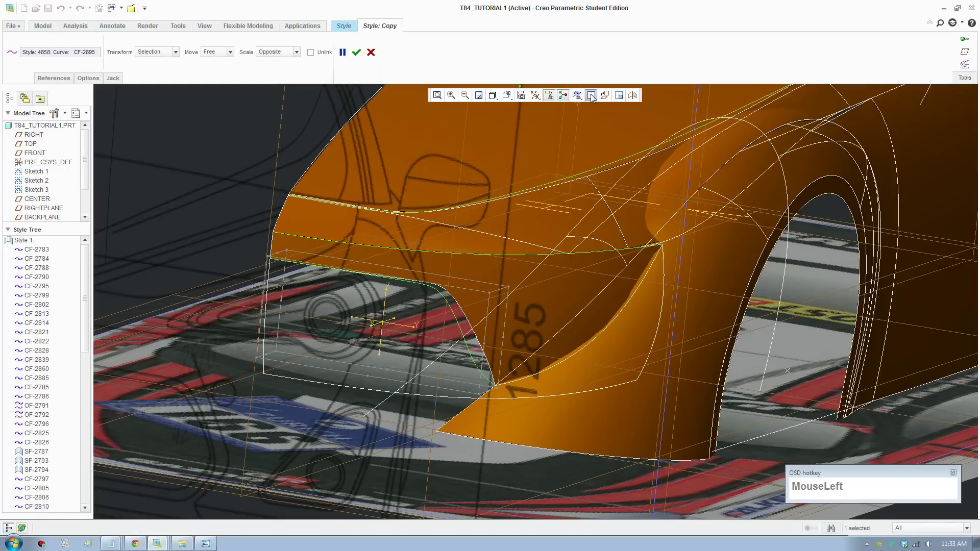
{"action": "scroll", "scroll_direction": "down", "scroll_amount": 3}
{"action": "left_click_drag", "start_coordinate": [432, 388], "coordinate": [315, 510]}
{"action": "key", "text": "ctrl+z"}
{"action": "left_click_drag", "start_coordinate": [313, 498], "coordinate": [308, 424]}
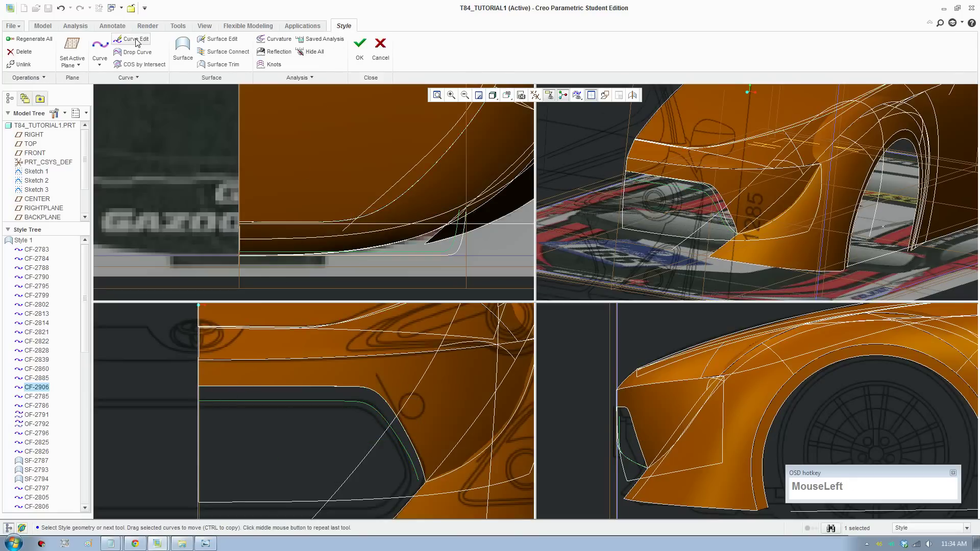
- Edit curve CF-2906 and set its first point's X coordinate to 887.5
{"action": "left_click", "coordinate": [208, 410]}
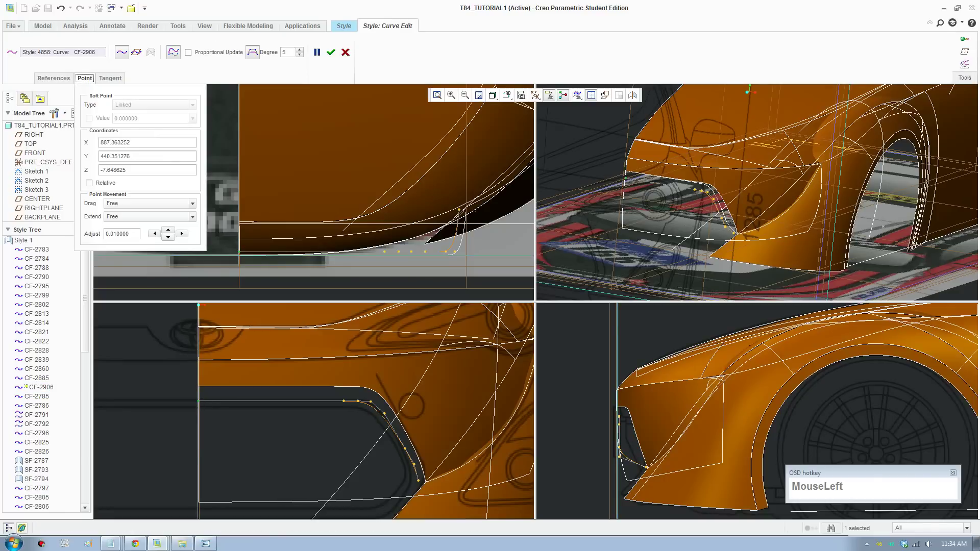
{"action": "key", "text": "KP_8"}
{"action": "key", "text": "KP_7"}
{"action": "key", "text": "KP_Decimal"}
{"action": "key", "text": "KP_5"}
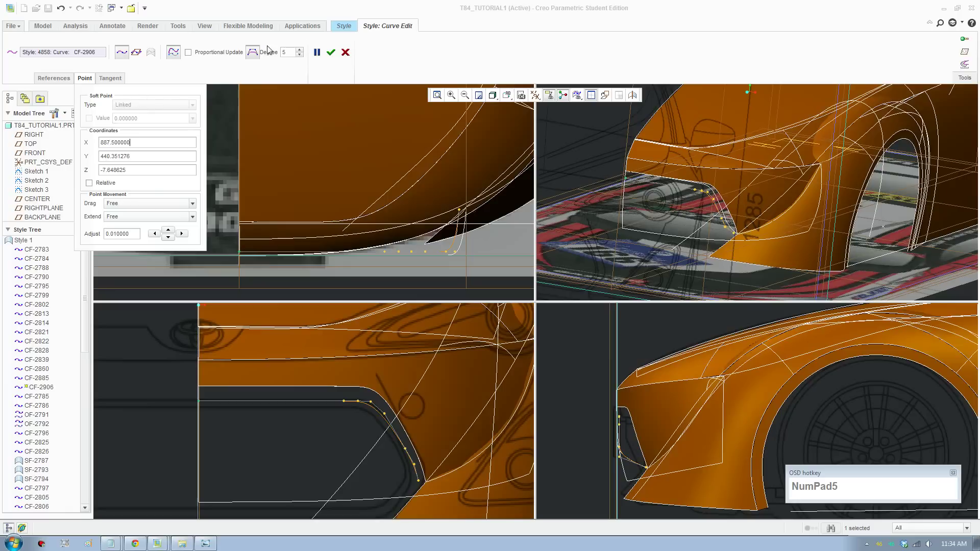
{"action": "left_click", "coordinate": [331, 60]}
- Drag the curve's far end point into place at the intake corner in the lower-right viewport
{"action": "scroll", "scroll_direction": "down", "scroll_amount": 3}
{"action": "middle_click", "coordinate": [652, 462]}
{"action": "scroll", "scroll_direction": "down", "scroll_amount": 3}
{"action": "left_click", "coordinate": [148, 43]}
{"action": "scroll", "scroll_direction": "up", "scroll_amount": 3}
{"action": "middle_click", "coordinate": [635, 420]}
{"action": "scroll", "scroll_direction": "up", "scroll_amount": 3}
{"action": "middle_click", "coordinate": [667, 450]}
{"action": "scroll", "scroll_direction": "down", "scroll_amount": 3}
{"action": "middle_click", "coordinate": [658, 500]}
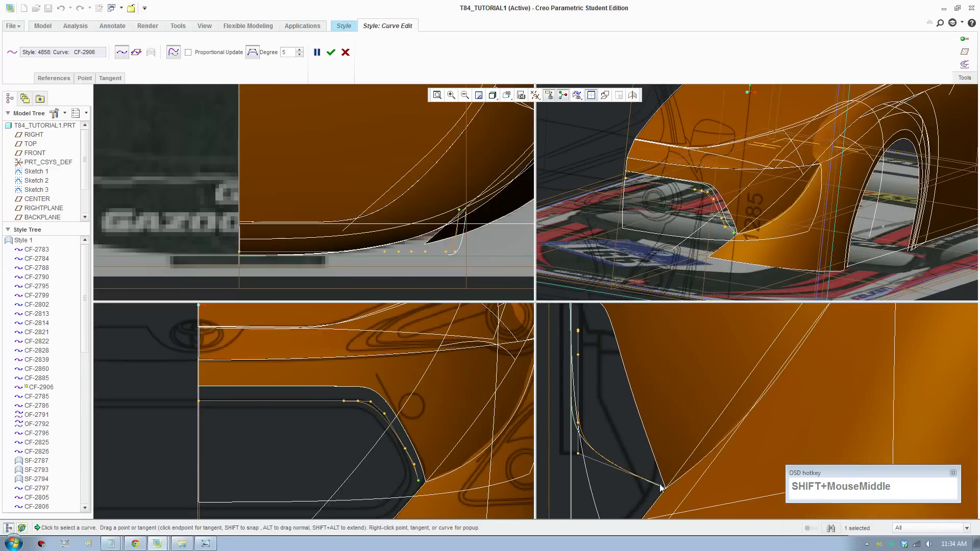
{"action": "left_click_drag", "start_coordinate": [665, 488], "coordinate": [690, 471]}
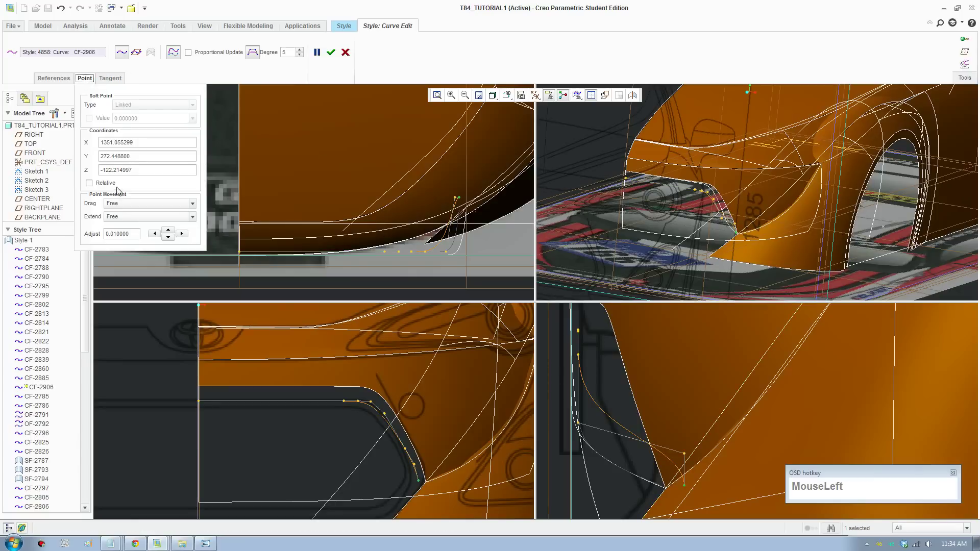
- Paste Z = -122.214997 into the far endpoint and the next curve points in turn
{"action": "key", "text": "ctrl+c"}
{"action": "left_click", "coordinate": [688, 457]}
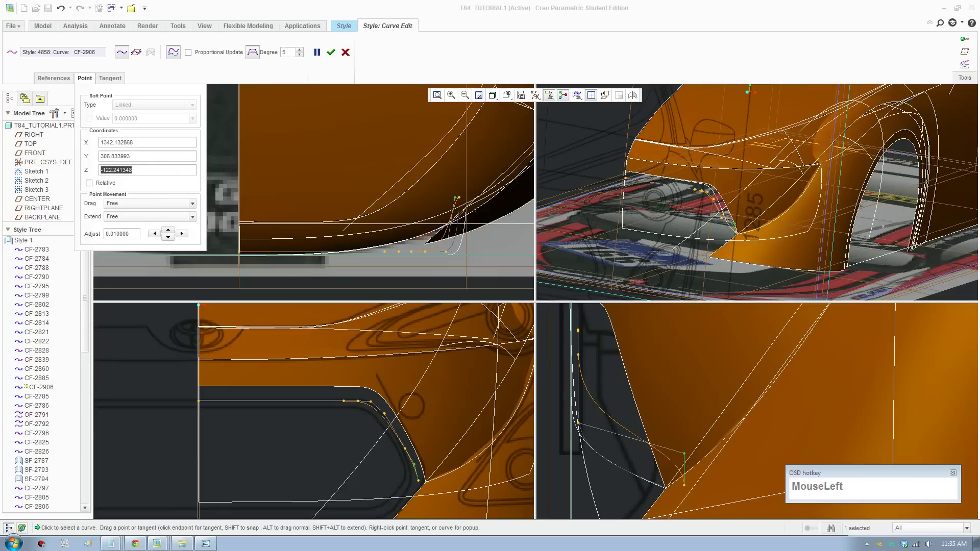
{"action": "key", "text": "ctrl+v"}
{"action": "key", "text": "Tab"}
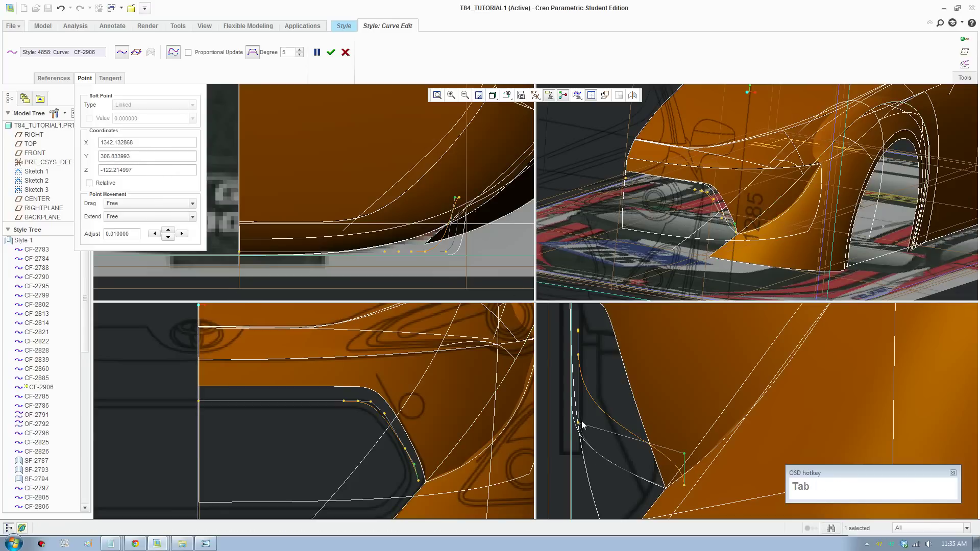
{"action": "left_click", "coordinate": [582, 427]}
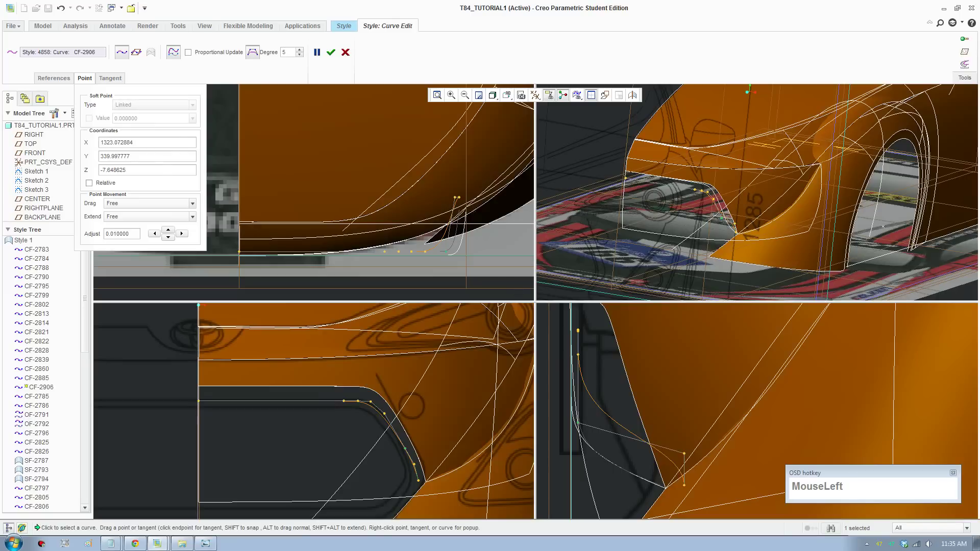
{"action": "key", "text": "ctrl+v"}
{"action": "key", "text": "Tab"}
{"action": "left_click", "coordinate": [580, 357]}
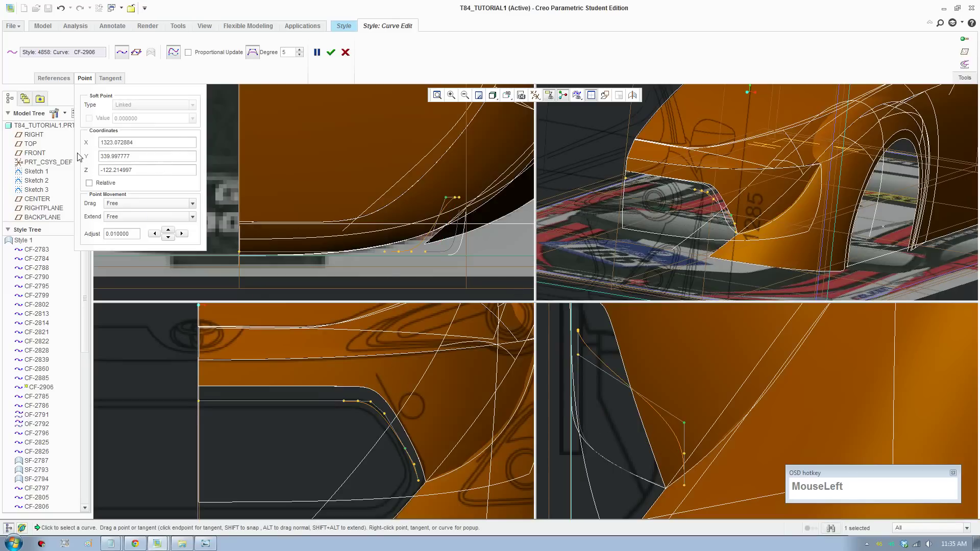
{"action": "key", "text": "ctrl+v"}
{"action": "key", "text": "Tab"}
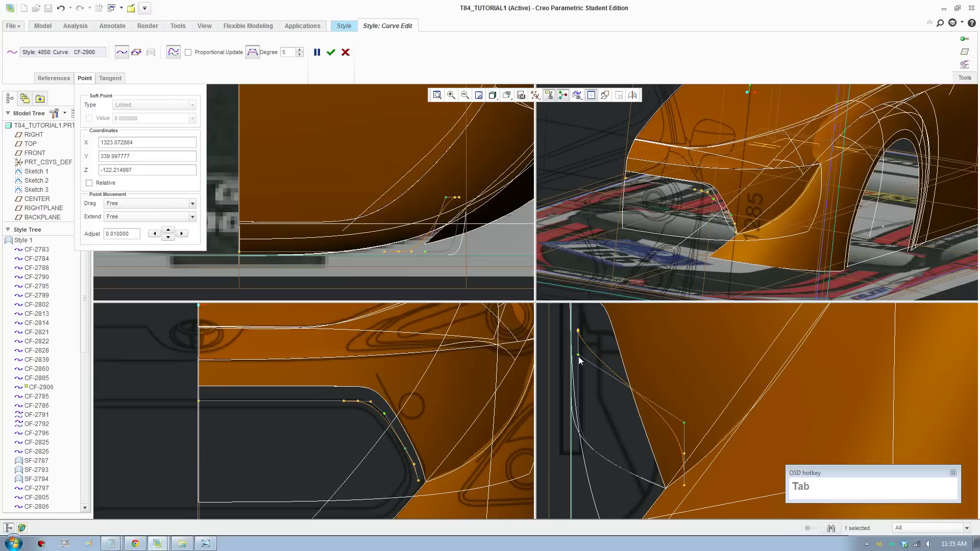
{"action": "left_click", "coordinate": [581, 361]}
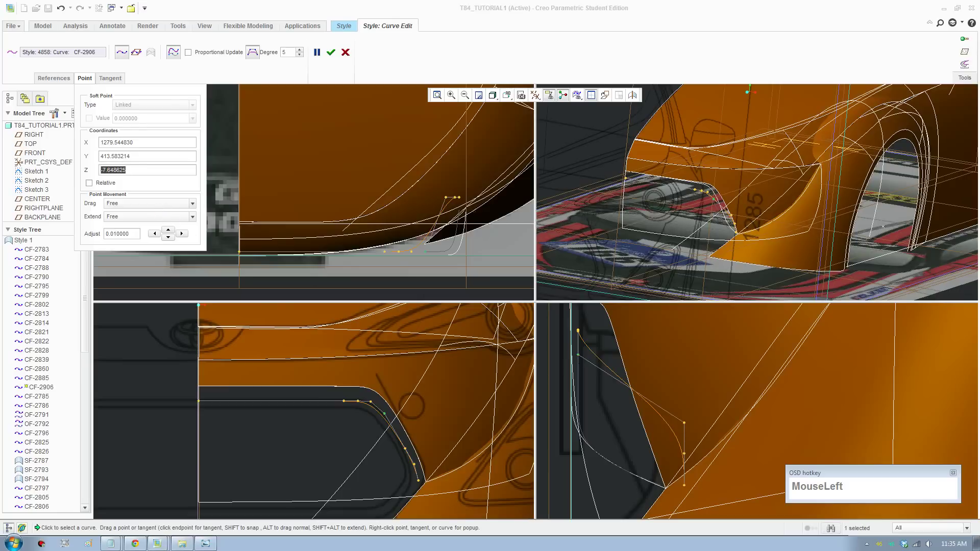
{"action": "key", "text": "ctrl+v"}
{"action": "key", "text": "Tab"}
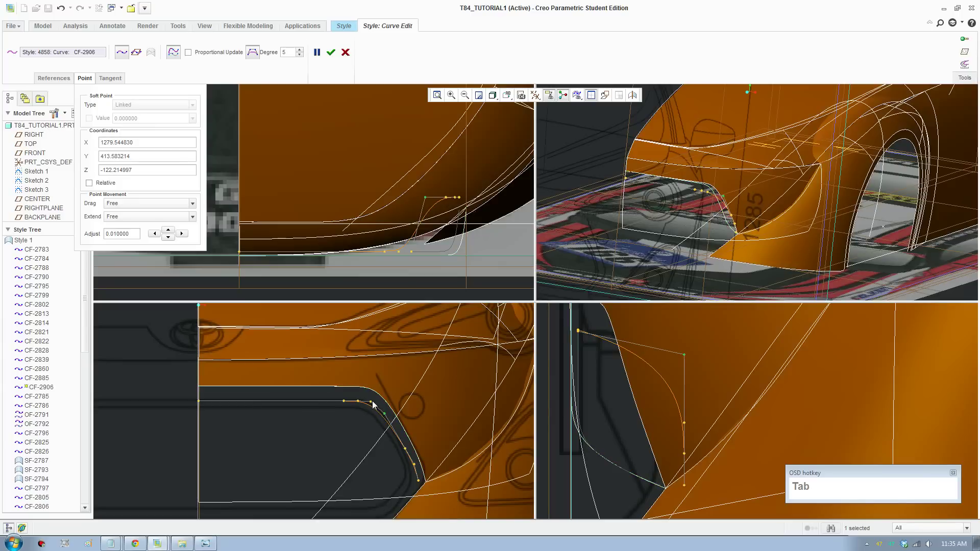
- Give the remaining points and the first point the same Z -122.214997, flattening the profile
{"action": "left_click", "coordinate": [375, 406]}
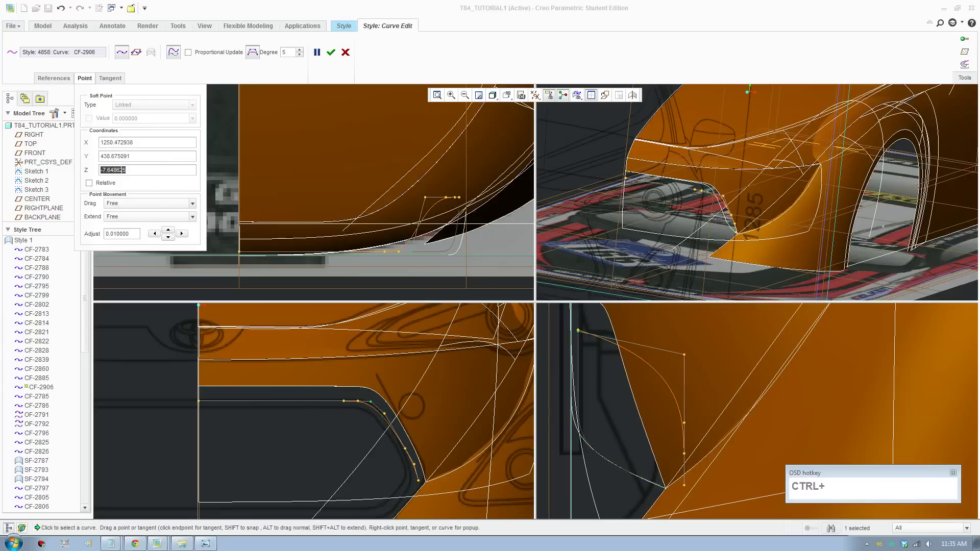
{"action": "key", "text": "ctrl+v"}
{"action": "key", "text": "Tab"}
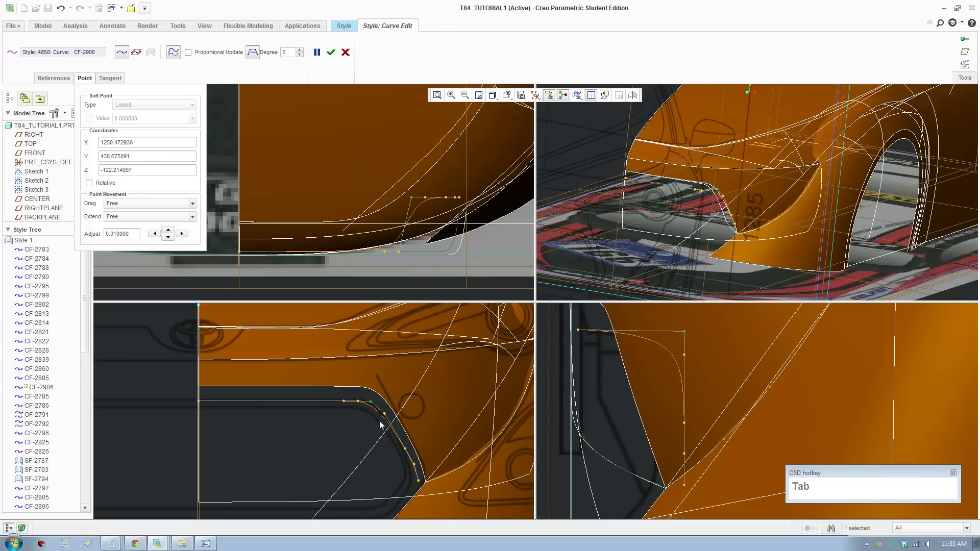
{"action": "left_click", "coordinate": [360, 407]}
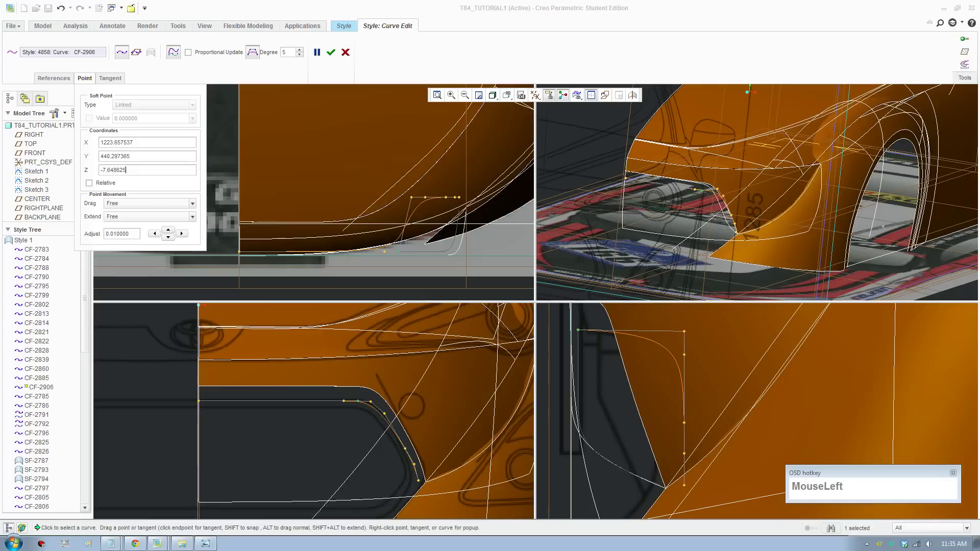
{"action": "key", "text": "ctrl+v"}
{"action": "key", "text": "Tab"}
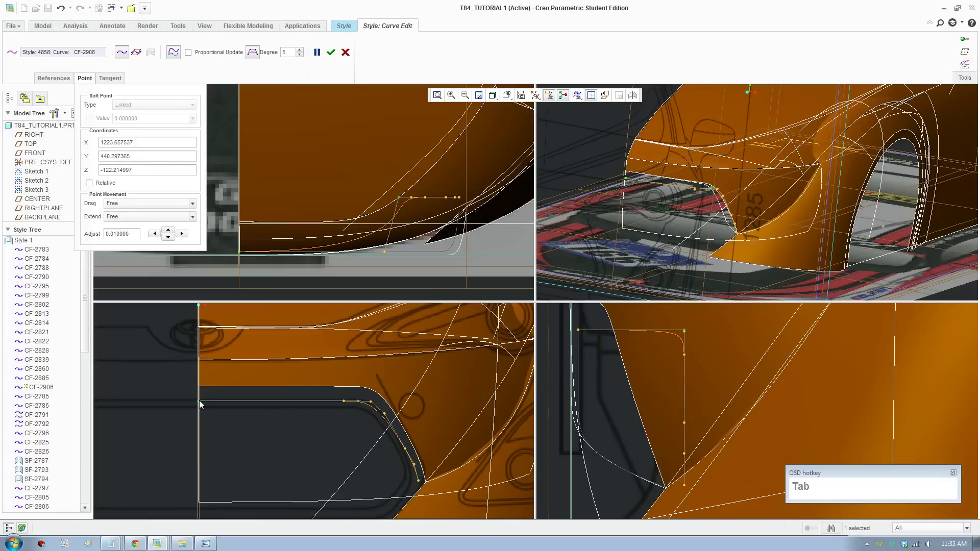
{"action": "left_click", "coordinate": [202, 406]}
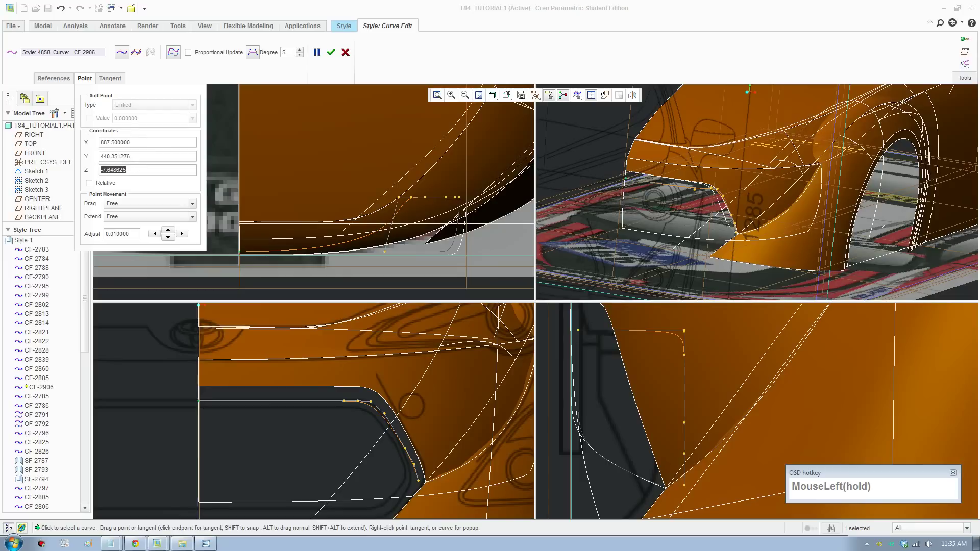
{"action": "key", "text": "ctrl+v"}
{"action": "key", "text": "Tab"}
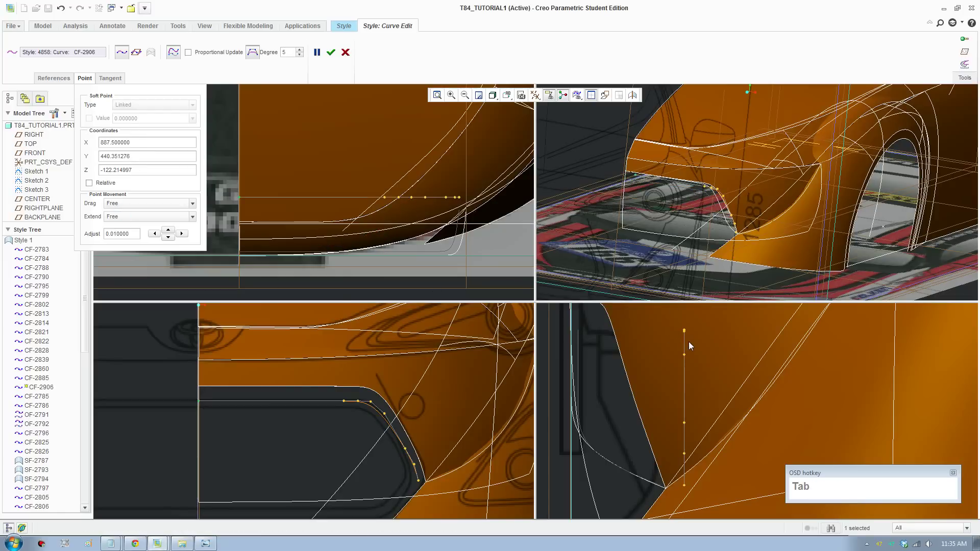
{"action": "key", "text": "ctrl+z"}
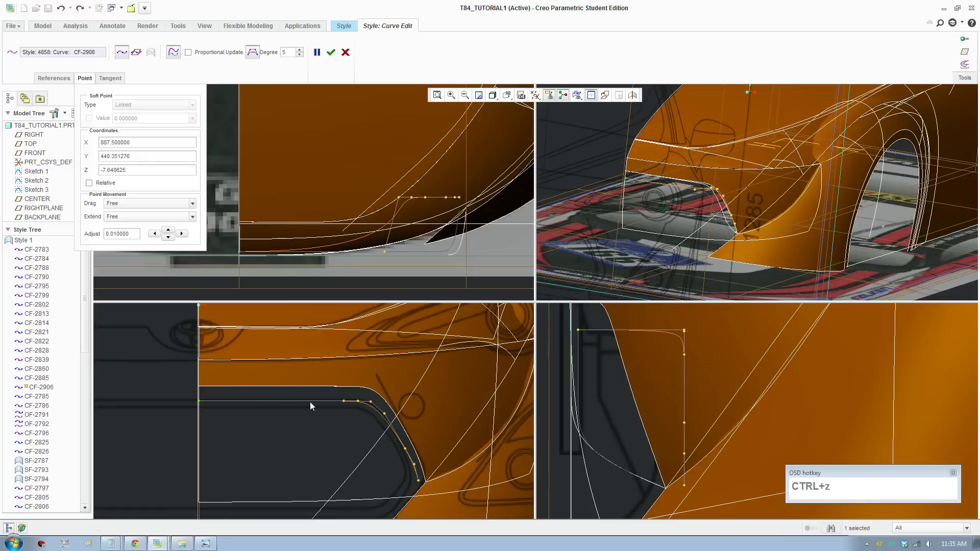
- Drag the curve points in depth in the top viewport so the curve wraps along the body
{"action": "scroll", "scroll_direction": "down", "scroll_amount": 3}
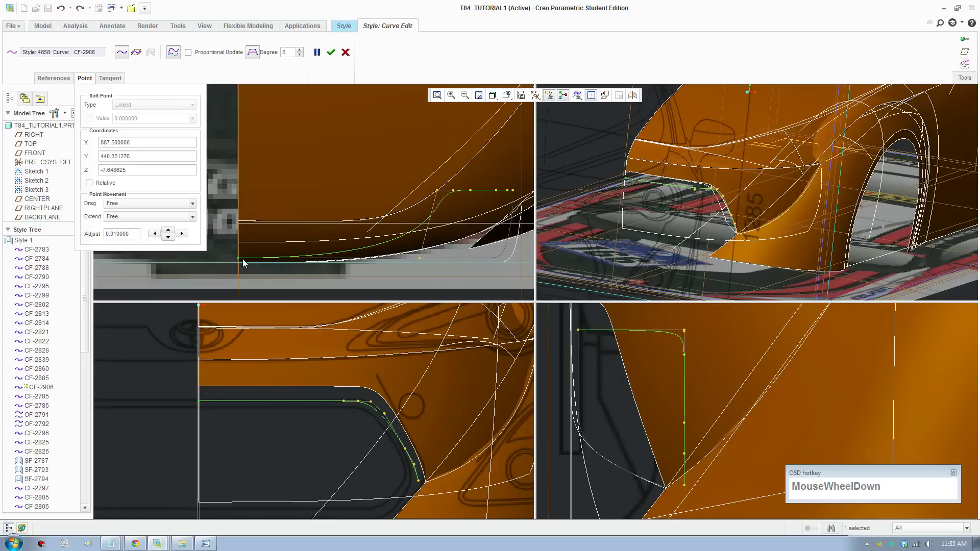
{"action": "left_click_drag", "start_coordinate": [240, 263], "coordinate": [380, 227]}
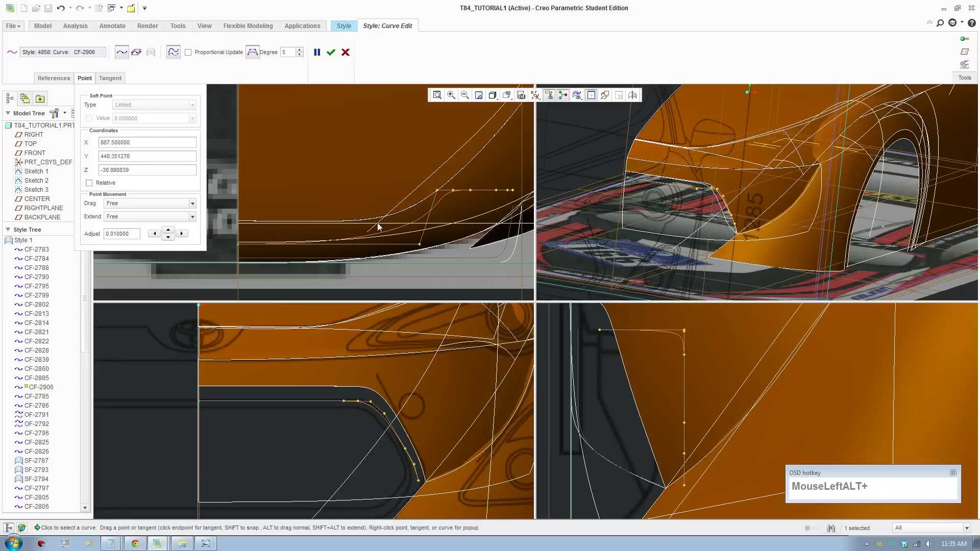
{"action": "scroll", "scroll_direction": "down", "scroll_amount": 3}
{"action": "left_click_drag", "start_coordinate": [433, 186], "coordinate": [439, 252]}
{"action": "scroll", "scroll_direction": "up", "scroll_amount": 3}
{"action": "middle_click", "coordinate": [429, 250]}
{"action": "scroll", "scroll_direction": "down", "scroll_amount": 3}
{"action": "left_click_drag", "start_coordinate": [418, 207], "coordinate": [456, 216]}
{"action": "key", "text": "ctrl+z"}
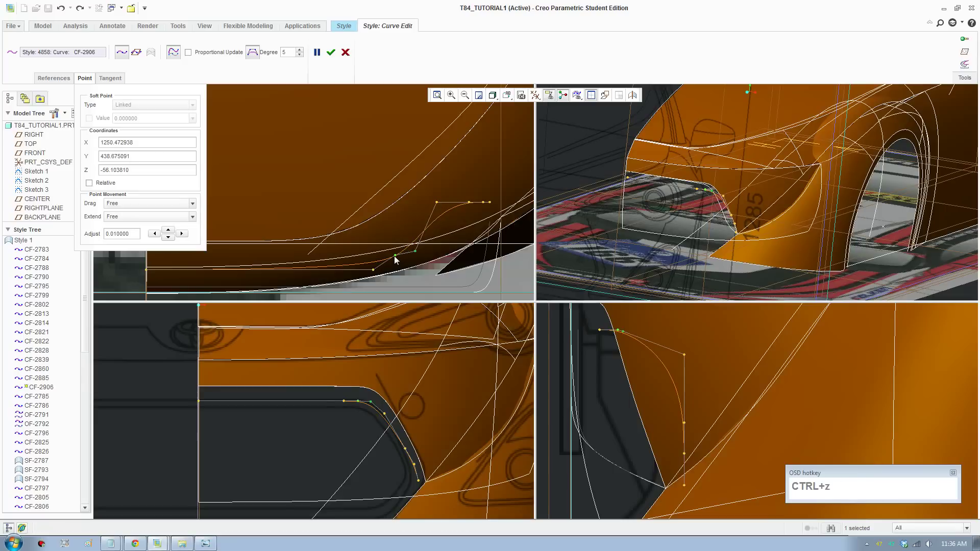
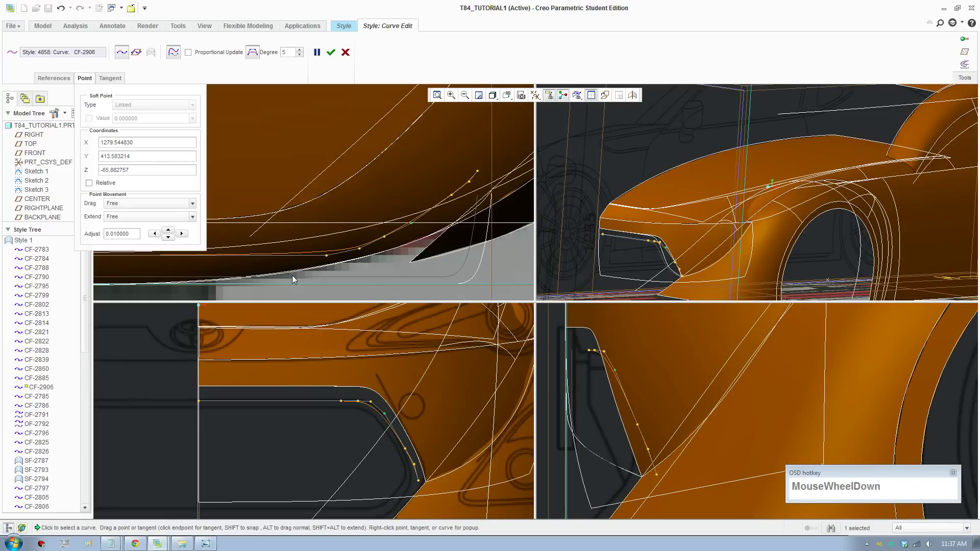
- Start a new Style curve and place its first points along the intake opening edge
{"action": "middle_click", "coordinate": [320, 422]}
{"action": "scroll", "scroll_direction": "up", "scroll_amount": 3}
{"action": "left_click", "coordinate": [331, 58]}
{"action": "scroll", "scroll_direction": "down", "scroll_amount": 3}
{"action": "scroll", "scroll_direction": "up", "scroll_amount": 3}
{"action": "scroll", "scroll_direction": "down", "scroll_amount": 3}
{"action": "middle_click", "coordinate": [663, 221]}
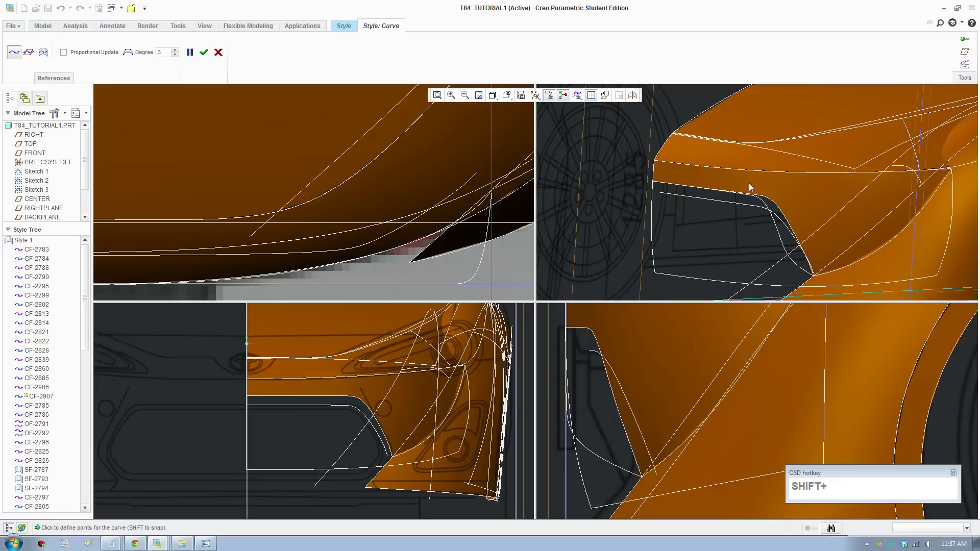
{"action": "scroll", "scroll_direction": "up", "scroll_amount": 3}
{"action": "middle_click", "coordinate": [698, 196]}
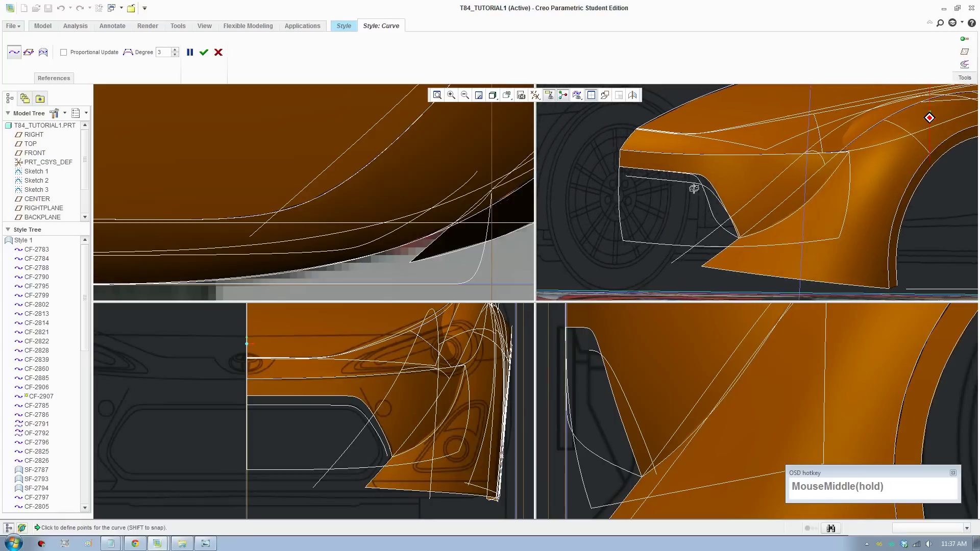
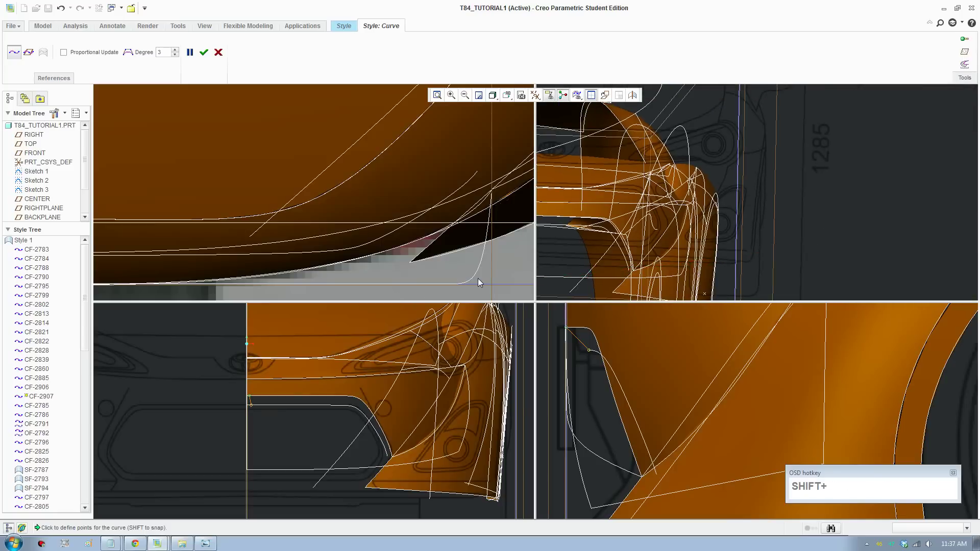
{"action": "middle_click", "coordinate": [831, 526]}
{"action": "middle_click", "coordinate": [729, 243]}
{"action": "scroll", "scroll_direction": "down", "scroll_amount": 3}
{"action": "left_click", "coordinate": [739, 268]}
{"action": "scroll", "scroll_direction": "down", "scroll_amount": 3}
{"action": "scroll", "scroll_direction": "up", "scroll_amount": 3}
{"action": "left_click_drag", "start_coordinate": [755, 180], "coordinate": [755, 186]}
{"action": "scroll", "scroll_direction": "down", "scroll_amount": 3}
{"action": "left_click", "coordinate": [765, 297]}
- Place the remaining points, confirm the new intake curve and reopen it in Curve Edit
{"action": "scroll", "scroll_direction": "up", "scroll_amount": 3}
{"action": "middle_click", "coordinate": [735, 279]}
{"action": "middle_click", "coordinate": [770, 226]}
{"action": "middle_click", "coordinate": [753, 232]}
{"action": "left_click", "coordinate": [723, 188]}
{"action": "scroll", "scroll_direction": "down", "scroll_amount": 3}
{"action": "left_click", "coordinate": [752, 166]}
{"action": "scroll", "scroll_direction": "up", "scroll_amount": 3}
{"action": "left_click", "coordinate": [212, 59]}
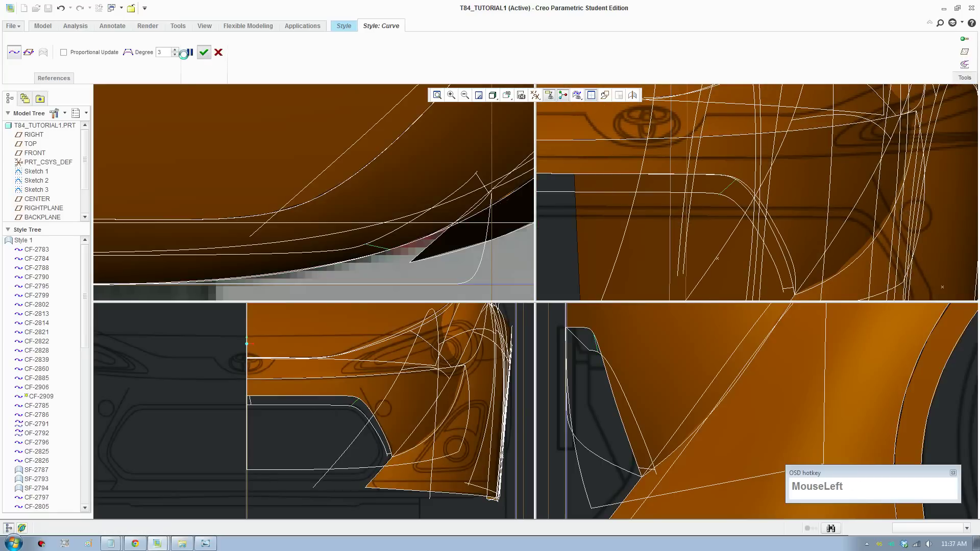
{"action": "scroll", "scroll_direction": "up", "scroll_amount": 3}
{"action": "middle_click", "coordinate": [768, 280]}
{"action": "scroll", "scroll_direction": "down", "scroll_amount": 3}
{"action": "left_click", "coordinate": [768, 259]}
{"action": "scroll", "scroll_direction": "down", "scroll_amount": 3}
{"action": "left_click", "coordinate": [752, 259]}
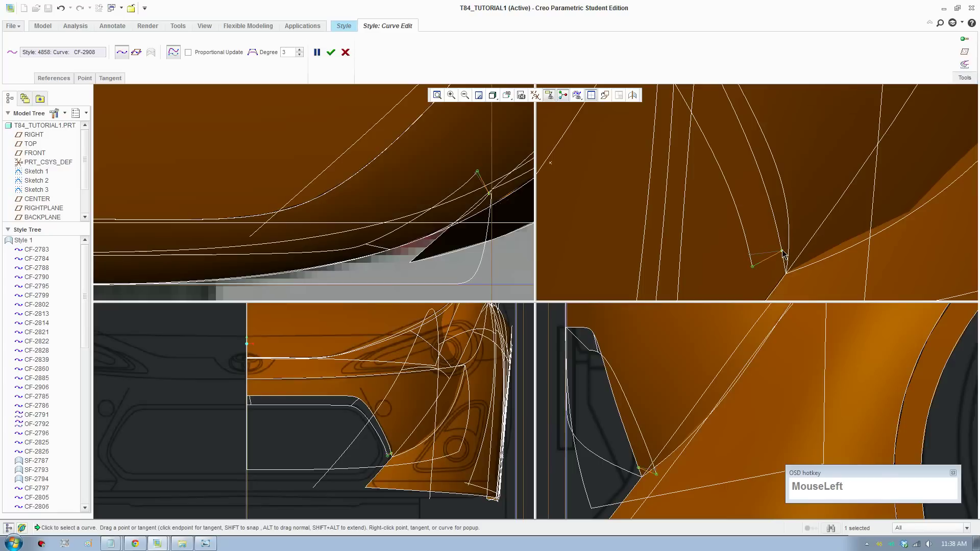
- Select intake detail curve CF-2907 for editing and bring its corner end into view
{"action": "scroll", "scroll_direction": "up", "scroll_amount": 3}
{"action": "middle_click", "coordinate": [724, 188]}
{"action": "left_click", "coordinate": [749, 191]}
{"action": "scroll", "scroll_direction": "down", "scroll_amount": 3}
{"action": "left_click_drag", "start_coordinate": [349, 401], "coordinate": [303, 413]}
{"action": "scroll", "scroll_direction": "up", "scroll_amount": 3}
{"action": "middle_click", "coordinate": [275, 444]}
{"action": "scroll", "scroll_direction": "down", "scroll_amount": 3}
{"action": "left_click_drag", "start_coordinate": [247, 414], "coordinate": [364, 418]}
- Zoom into the intake's inner corner and select the curve's endpoint there
{"action": "scroll", "scroll_direction": "up", "scroll_amount": 3}
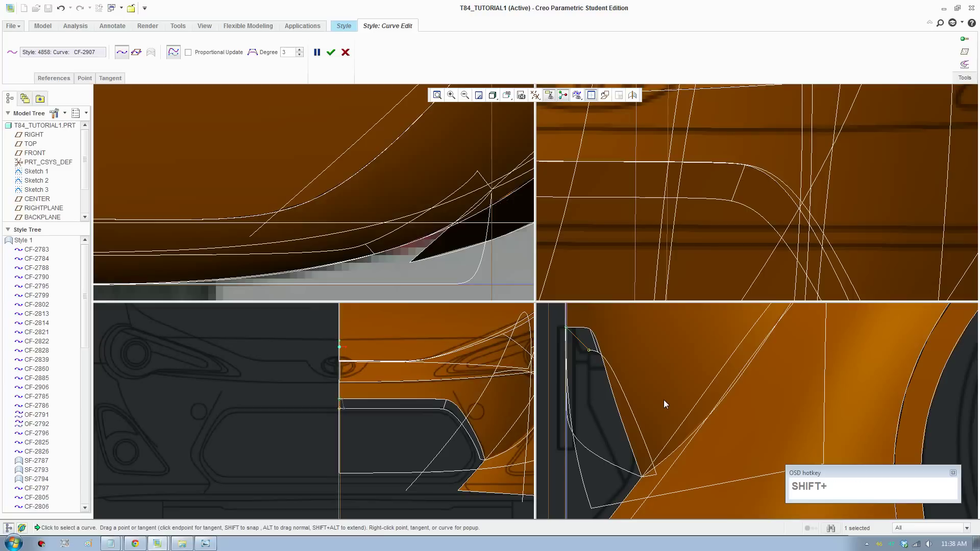
{"action": "middle_click", "coordinate": [696, 410]}
{"action": "scroll", "scroll_direction": "down", "scroll_amount": 3}
{"action": "middle_click", "coordinate": [677, 378]}
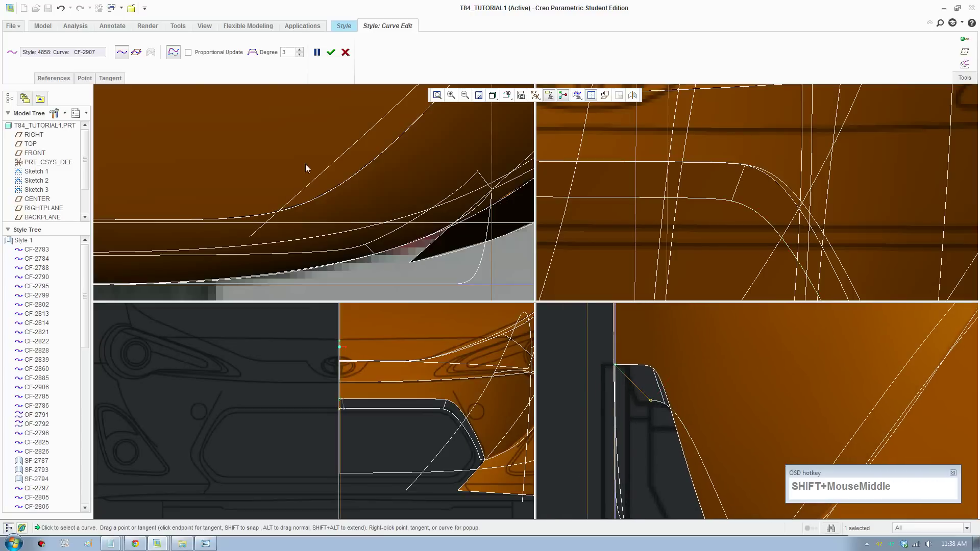
{"action": "left_click", "coordinate": [259, 57]}
{"action": "scroll", "scroll_direction": "down", "scroll_amount": 3}
- In the Tangent settings, keep curve CF-2907's first end constraint at Natural initially
{"action": "left_click", "coordinate": [642, 375]}
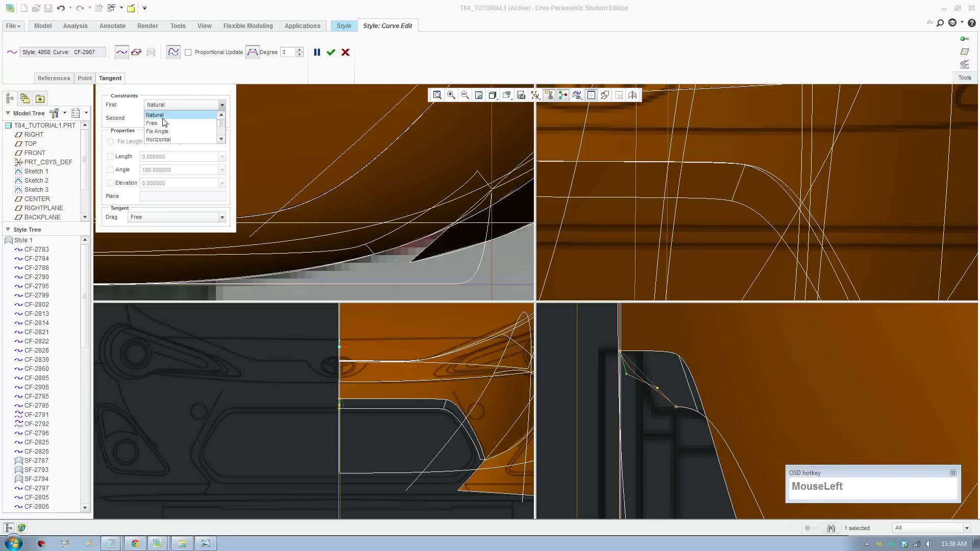
{"action": "scroll", "scroll_direction": "down", "scroll_amount": 3}
{"action": "left_click_drag", "start_coordinate": [181, 136], "coordinate": [244, 155]}
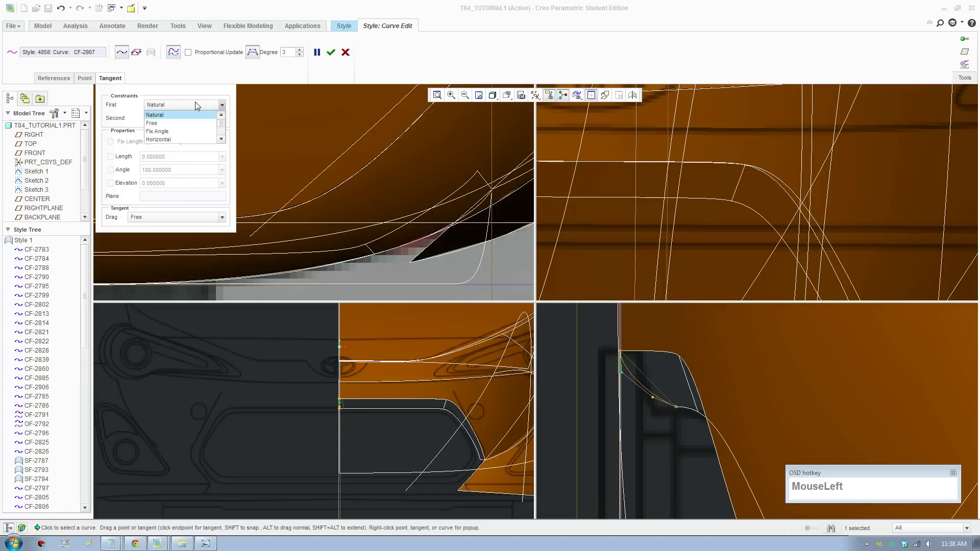
{"action": "scroll", "scroll_direction": "down", "scroll_amount": 3}
{"action": "left_click", "coordinate": [190, 134]}
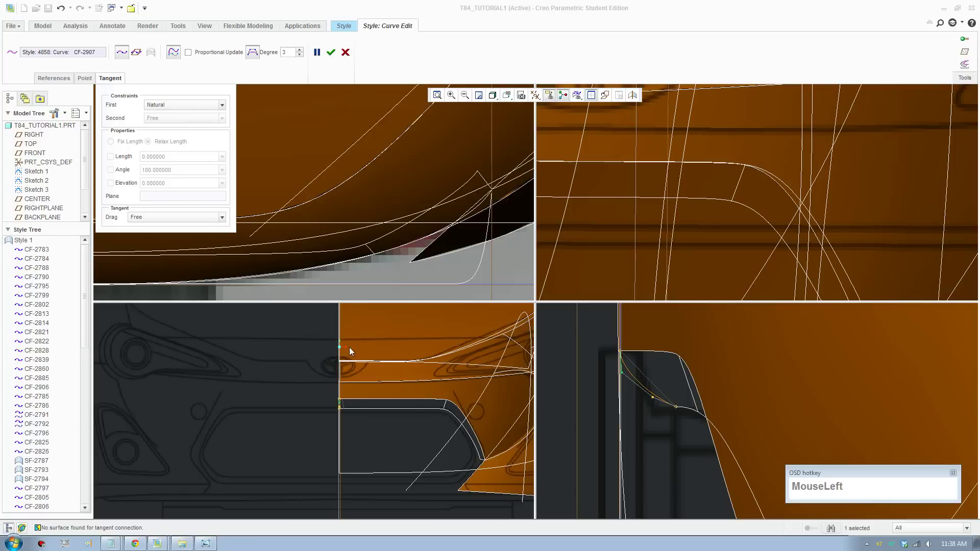
- Select the curve's endpoint and move it onto the surface edge it meets
{"action": "scroll", "scroll_direction": "down", "scroll_amount": 3}
{"action": "scroll", "scroll_direction": "up", "scroll_amount": 3}
{"action": "middle_click", "coordinate": [664, 416]}
{"action": "scroll", "scroll_direction": "up", "scroll_amount": 3}
{"action": "scroll", "scroll_direction": "down", "scroll_amount": 3}
{"action": "left_click", "coordinate": [363, 400]}
{"action": "left_click", "coordinate": [387, 383]}
{"action": "scroll", "scroll_direction": "down", "scroll_amount": 3}
{"action": "left_click", "coordinate": [365, 400]}
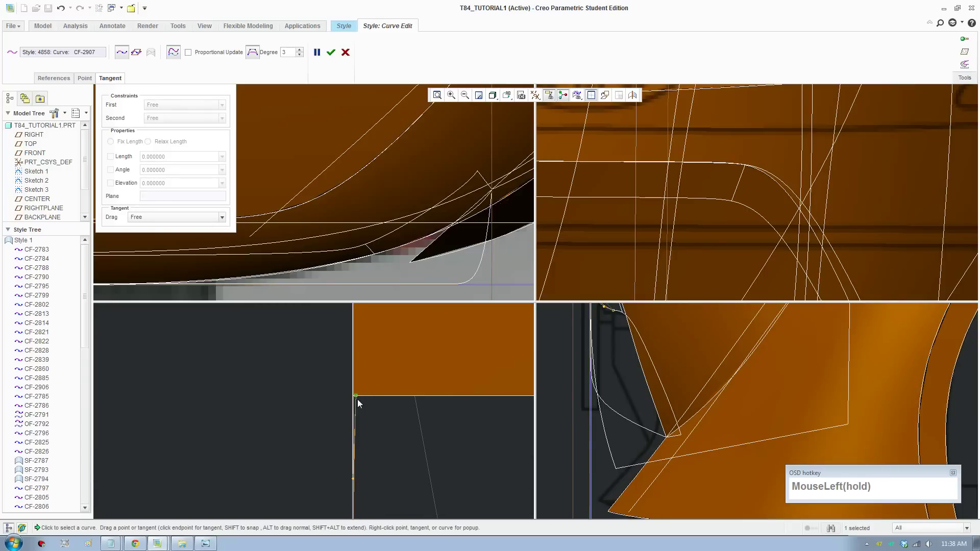
{"action": "scroll", "scroll_direction": "down", "scroll_amount": 3}
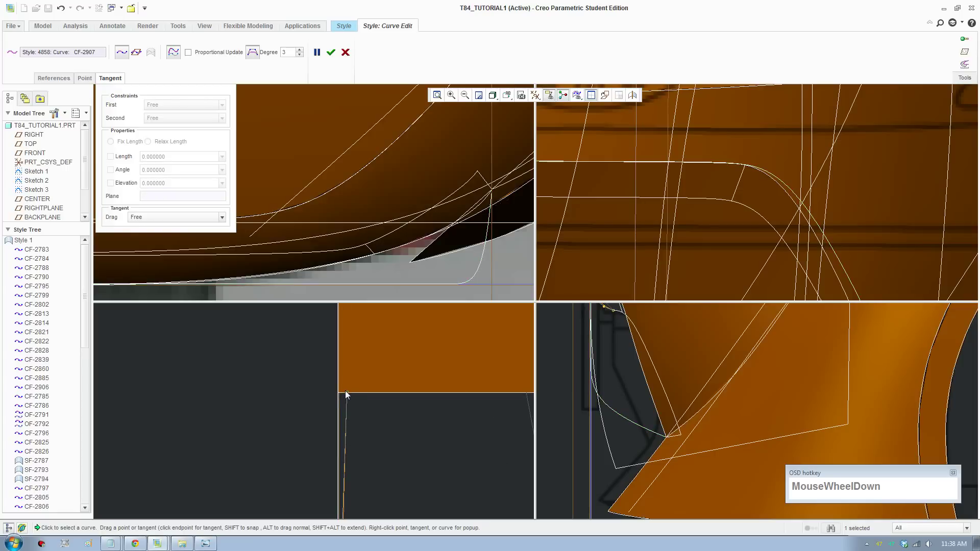
{"action": "left_click_drag", "start_coordinate": [351, 396], "coordinate": [349, 397]}
{"action": "scroll", "scroll_direction": "down", "scroll_amount": 3}
{"action": "left_click_drag", "start_coordinate": [352, 398], "coordinate": [342, 399]}
- Set the first end's constraint to Surface Curvature so it follows the surface
{"action": "scroll", "scroll_direction": "up", "scroll_amount": 3}
{"action": "middle_click", "coordinate": [605, 378]}
{"action": "scroll", "scroll_direction": "down", "scroll_amount": 3}
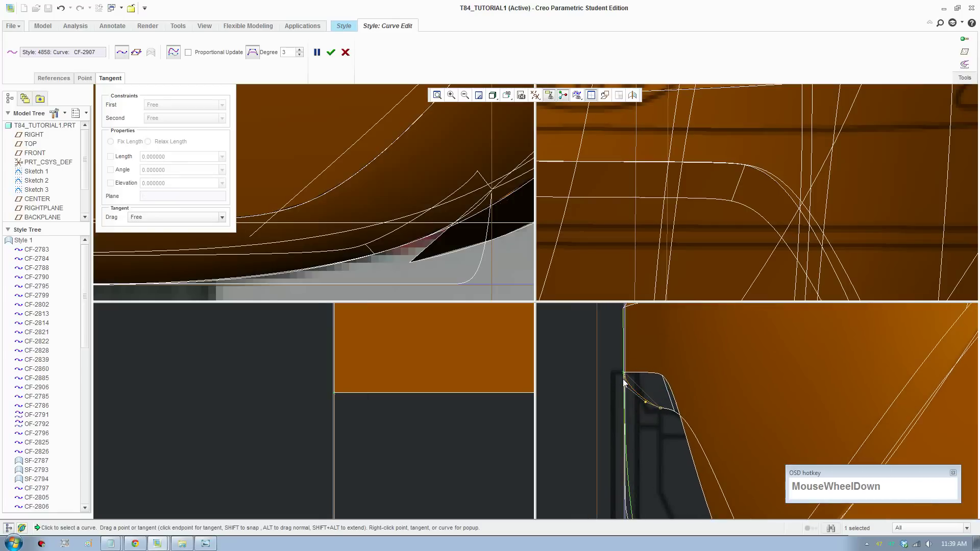
{"action": "left_click", "coordinate": [630, 390]}
{"action": "scroll", "scroll_direction": "down", "scroll_amount": 3}
{"action": "left_click", "coordinate": [197, 137]}
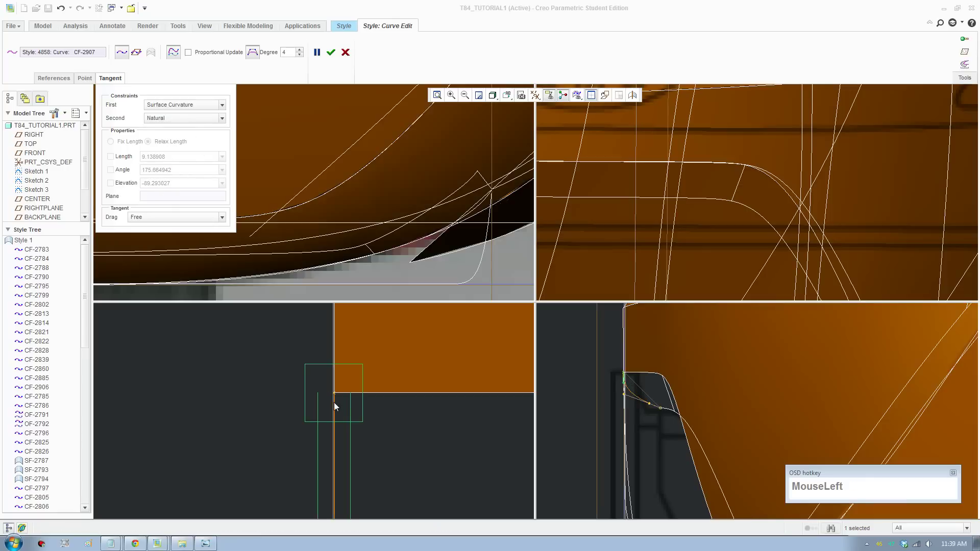
{"action": "scroll", "scroll_direction": "up", "scroll_amount": 3}
{"action": "scroll", "scroll_direction": "down", "scroll_amount": 3}
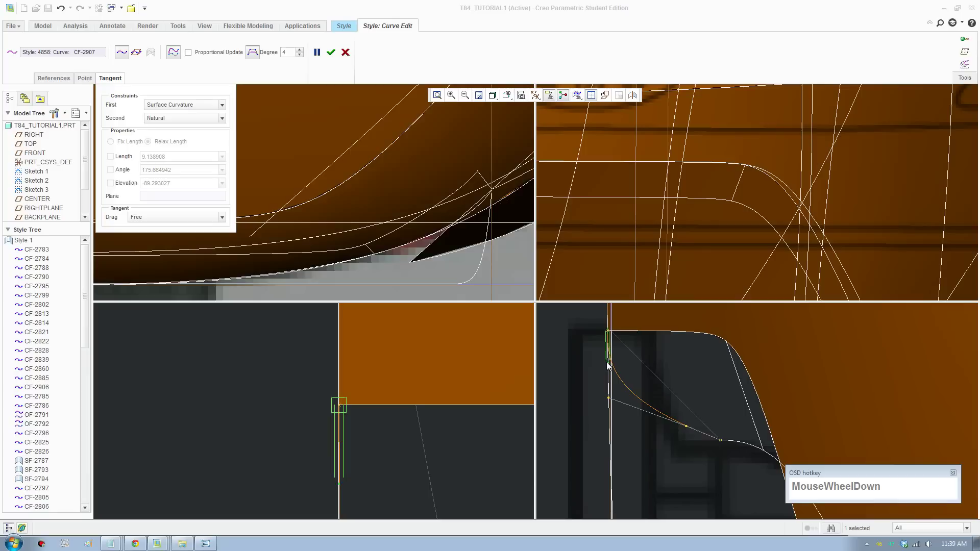
- Adjust the end tangent's direction and length, and set the Second constraint to Free
{"action": "left_click_drag", "start_coordinate": [611, 368], "coordinate": [437, 432]}
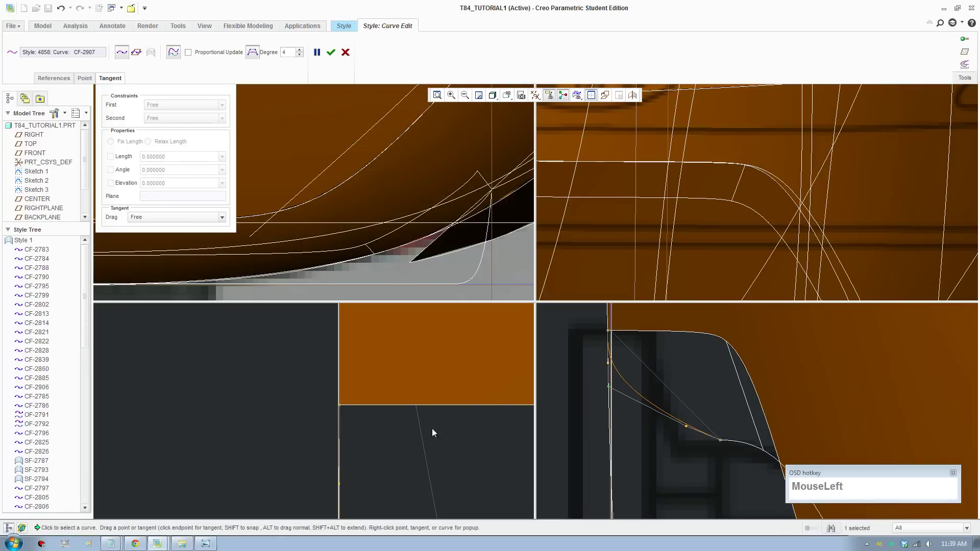
{"action": "scroll", "scroll_direction": "down", "scroll_amount": 3}
{"action": "left_click", "coordinate": [612, 366]}
{"action": "scroll", "scroll_direction": "up", "scroll_amount": 3}
{"action": "middle_click", "coordinate": [375, 476]}
{"action": "left_click_drag", "start_coordinate": [338, 436], "coordinate": [619, 401]}
{"action": "scroll", "scroll_direction": "up", "scroll_amount": 3}
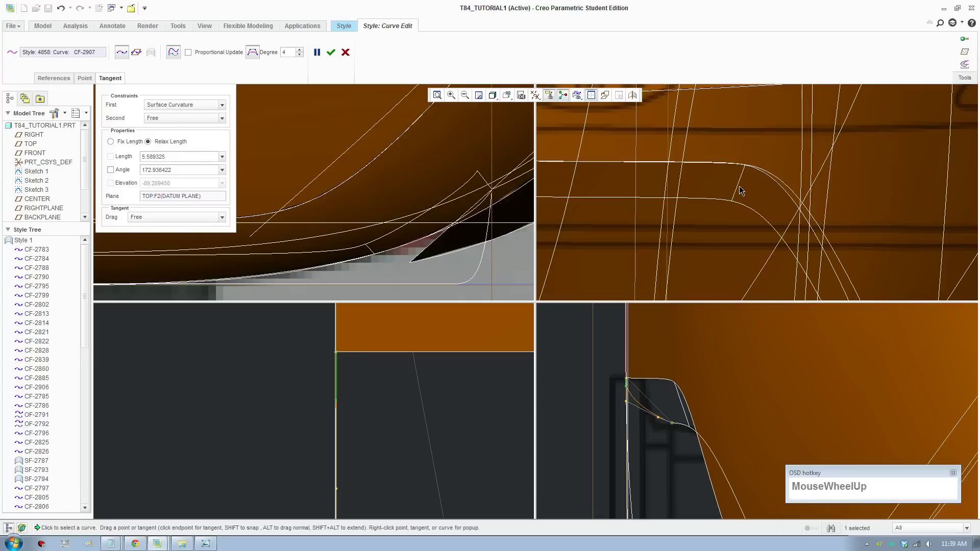
{"action": "left_click", "coordinate": [740, 190]}
{"action": "scroll", "scroll_direction": "up", "scroll_amount": 3}
- Switch to editing curve CF-2909 and move one of its points
{"action": "middle_click", "coordinate": [657, 470]}
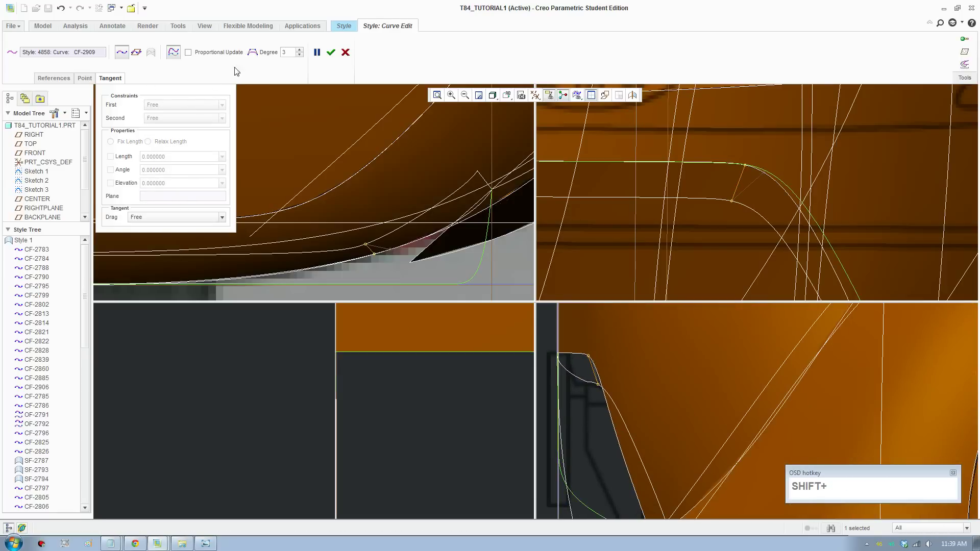
{"action": "left_click", "coordinate": [256, 58]}
{"action": "scroll", "scroll_direction": "down", "scroll_amount": 3}
{"action": "scroll", "scroll_direction": "up", "scroll_amount": 3}
{"action": "middle_click", "coordinate": [488, 400]}
{"action": "scroll", "scroll_direction": "up", "scroll_amount": 3}
{"action": "scroll", "scroll_direction": "down", "scroll_amount": 3}
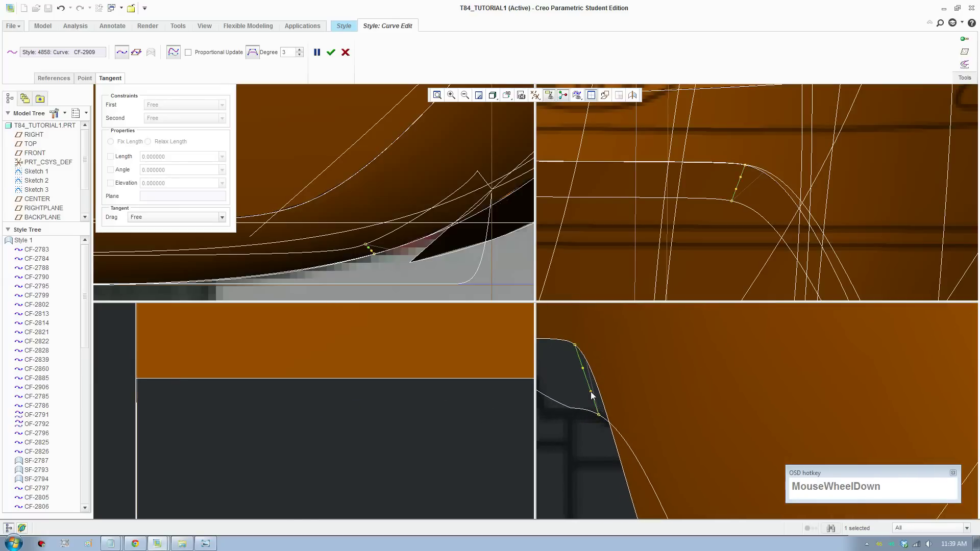
{"action": "left_click_drag", "start_coordinate": [595, 395], "coordinate": [187, 219]}
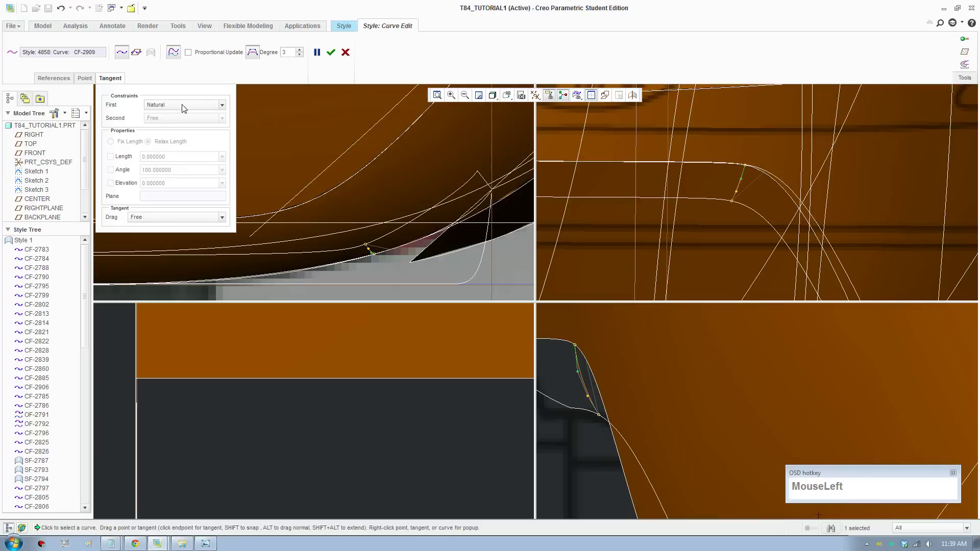
{"action": "scroll", "scroll_direction": "down", "scroll_amount": 3}
- Set CF-2909's Tangent constraint to Natural and reshape the curve by dragging its points
{"action": "left_click", "coordinate": [184, 132]}
{"action": "scroll", "scroll_direction": "down", "scroll_amount": 3}
{"action": "left_click_drag", "start_coordinate": [597, 404], "coordinate": [443, 428]}
{"action": "scroll", "scroll_direction": "up", "scroll_amount": 3}
{"action": "middle_click", "coordinate": [404, 424]}
{"action": "scroll", "scroll_direction": "up", "scroll_amount": 3}
{"action": "middle_click", "coordinate": [440, 433]}
{"action": "scroll", "scroll_direction": "down", "scroll_amount": 3}
{"action": "middle_click", "coordinate": [286, 381]}
{"action": "scroll", "scroll_direction": "down", "scroll_amount": 3}
{"action": "left_click_drag", "start_coordinate": [278, 366], "coordinate": [271, 453]}
{"action": "scroll", "scroll_direction": "up", "scroll_amount": 3}
- Confirm the curve edit and return to Style with the whole intake area in view
{"action": "middle_click", "coordinate": [625, 362]}
{"action": "scroll", "scroll_direction": "up", "scroll_amount": 3}
{"action": "left_click", "coordinate": [337, 54]}
{"action": "scroll", "scroll_direction": "up", "scroll_amount": 3}
{"action": "middle_click", "coordinate": [589, 363]}
{"action": "scroll", "scroll_direction": "up", "scroll_amount": 3}
{"action": "middle_click", "coordinate": [488, 439]}
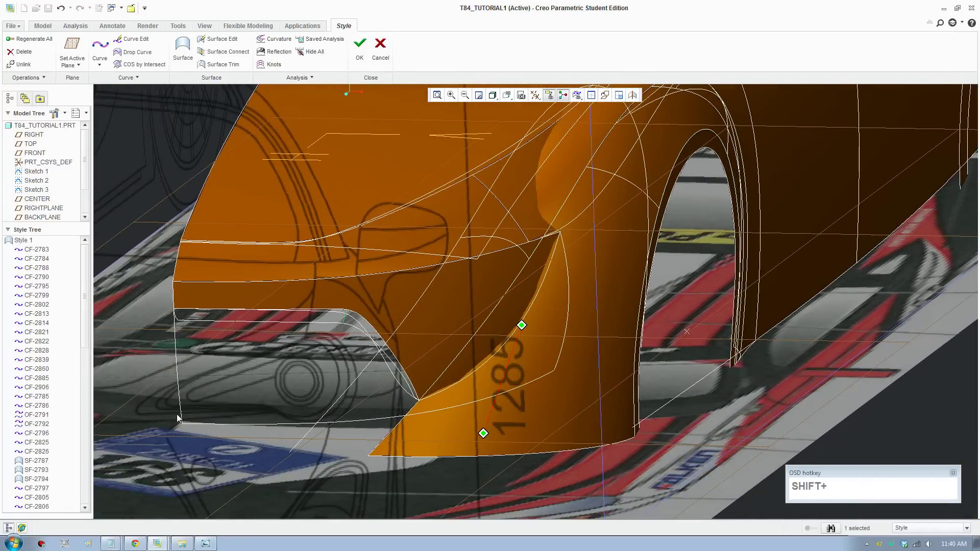
- Start a Style surface and pick the two boundary chains along the front intake
{"action": "left_click", "coordinate": [210, 376]}
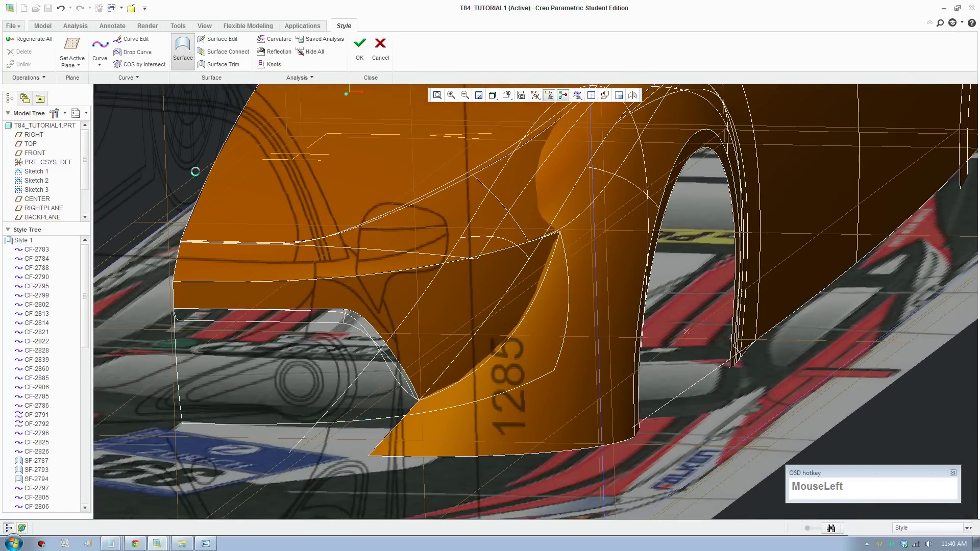
{"action": "scroll", "scroll_direction": "down", "scroll_amount": 3}
{"action": "left_click", "coordinate": [251, 279]}
{"action": "scroll", "scroll_direction": "down", "scroll_amount": 3}
{"action": "left_click", "coordinate": [499, 259]}
{"action": "scroll", "scroll_direction": "up", "scroll_amount": 3}
{"action": "left_click", "coordinate": [186, 55]}
{"action": "scroll", "scroll_direction": "down", "scroll_amount": 3}
{"action": "left_click", "coordinate": [194, 240]}
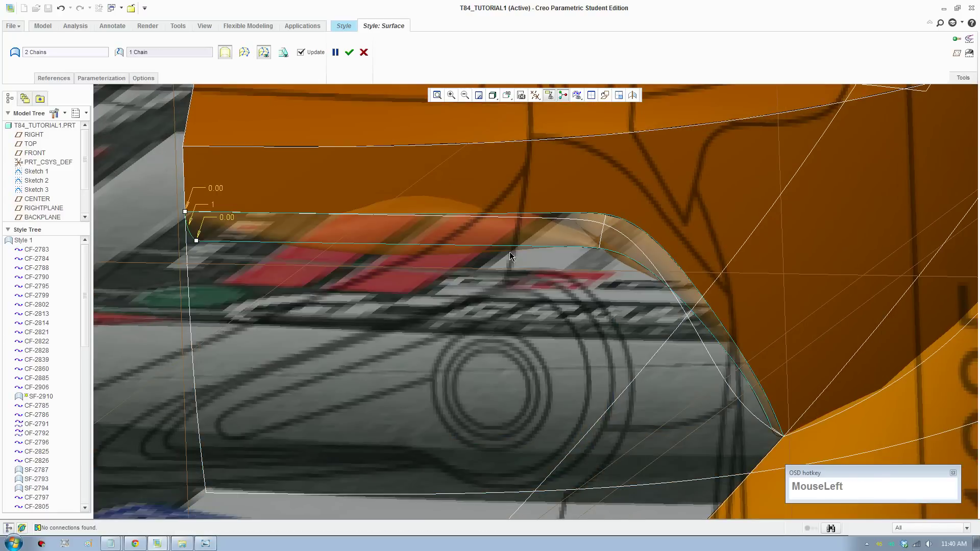
- Add the cross-curve chains so the blended intake surface previews
{"action": "left_click", "coordinate": [603, 245]}
{"action": "scroll", "scroll_direction": "up", "scroll_amount": 3}
{"action": "middle_click", "coordinate": [753, 394]}
{"action": "scroll", "scroll_direction": "down", "scroll_amount": 3}
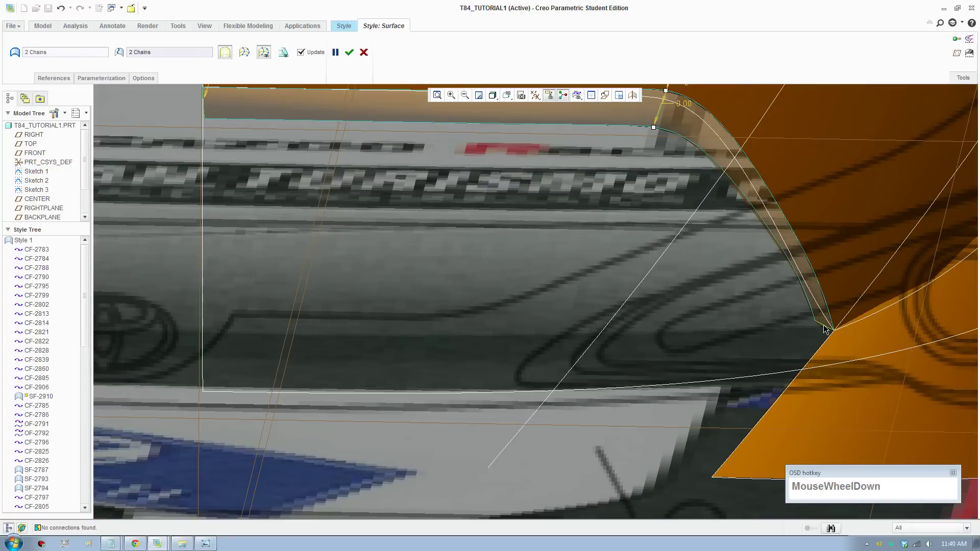
{"action": "left_click", "coordinate": [826, 330]}
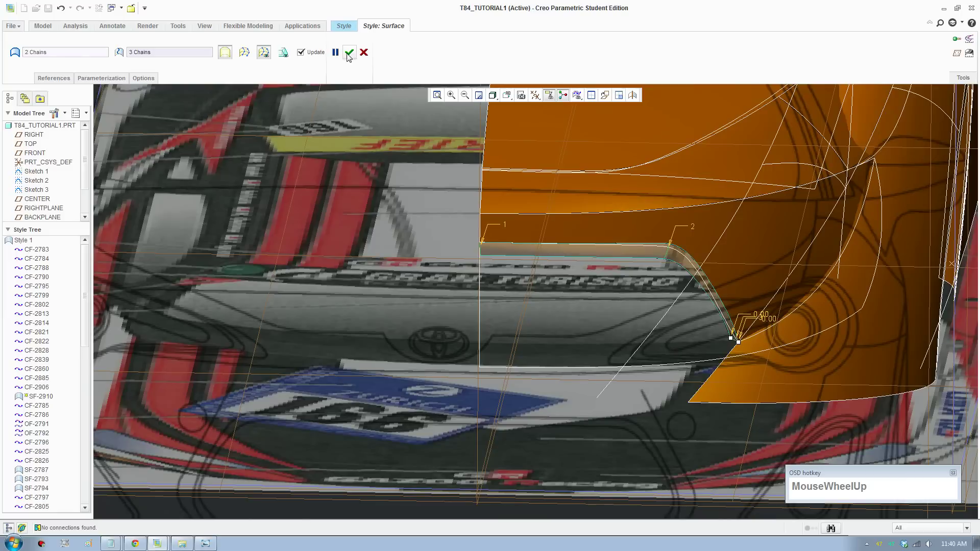
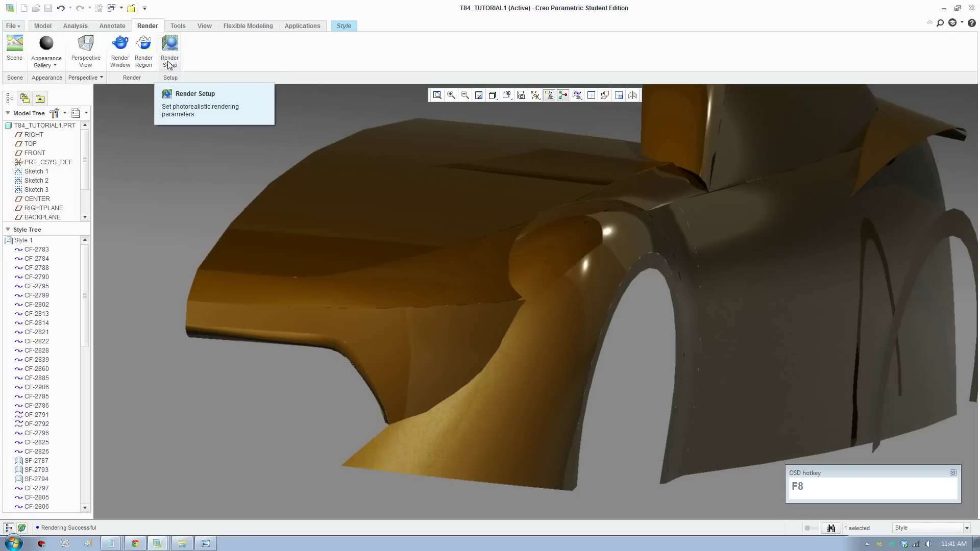
- Run Render Window for a test render of the car body with the new intake surface
{"action": "left_click", "coordinate": [171, 65]}
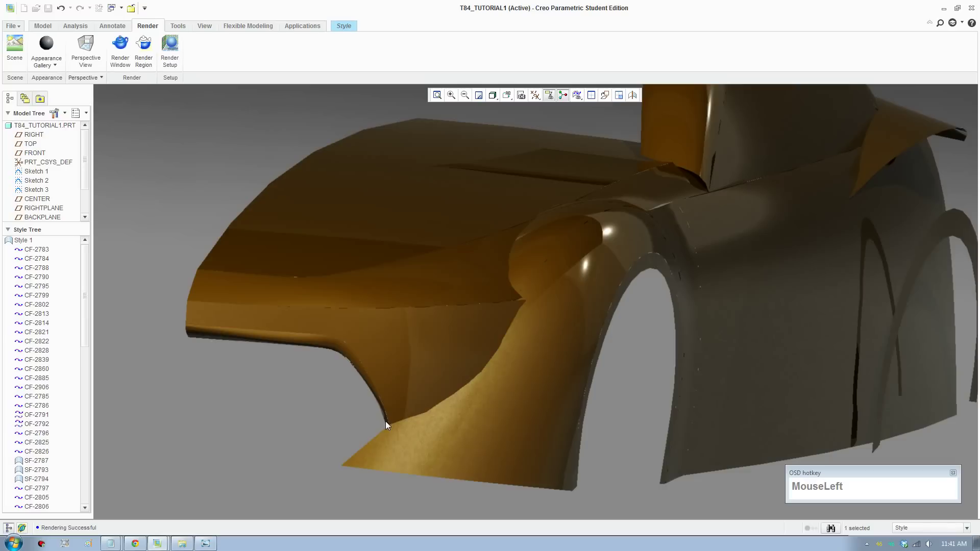
- Return to Style modelling and switch the intake region to the four-view layout
{"action": "key", "text": "F8"}
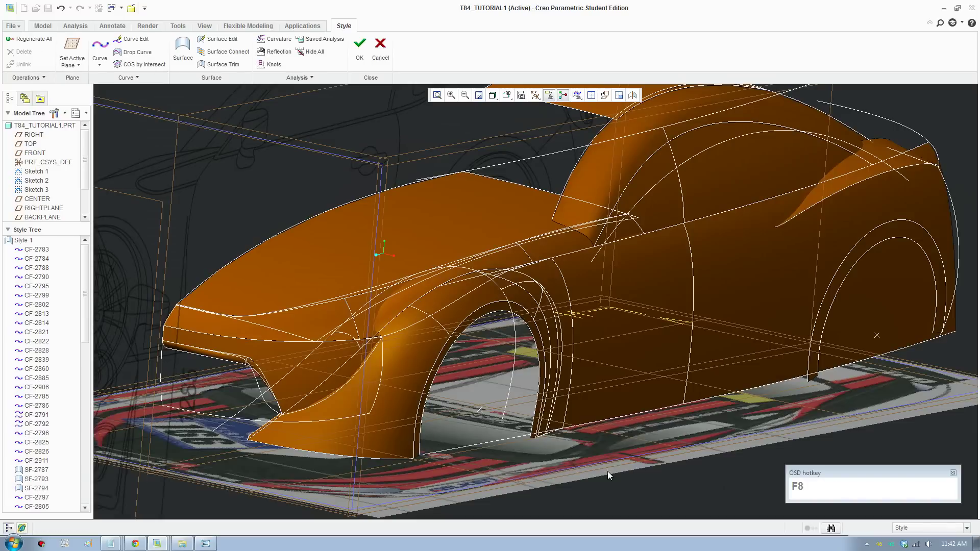
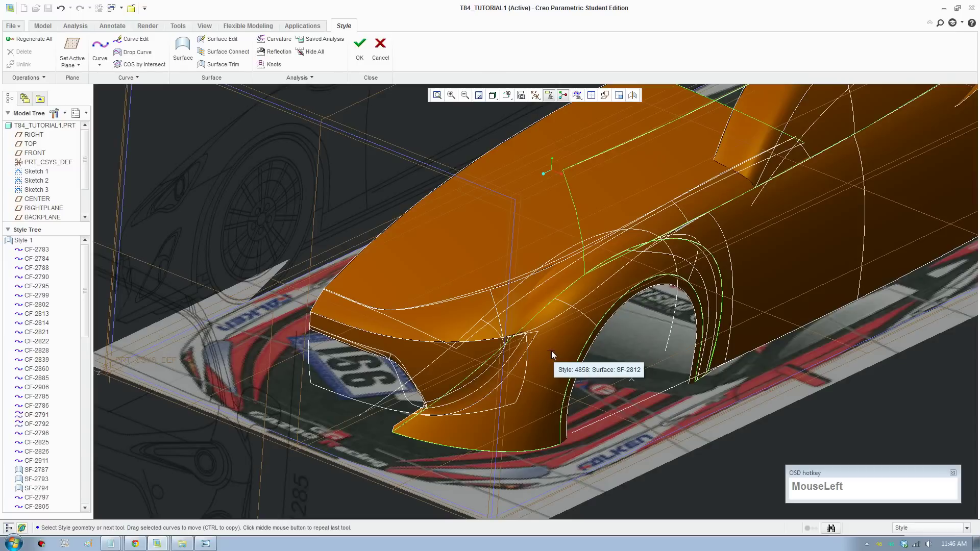
{"action": "key", "text": "F8"}
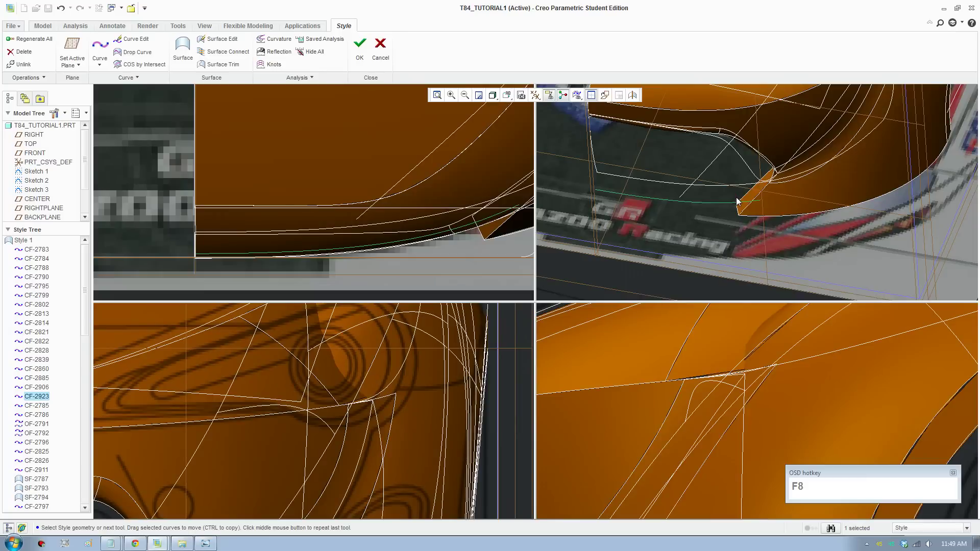